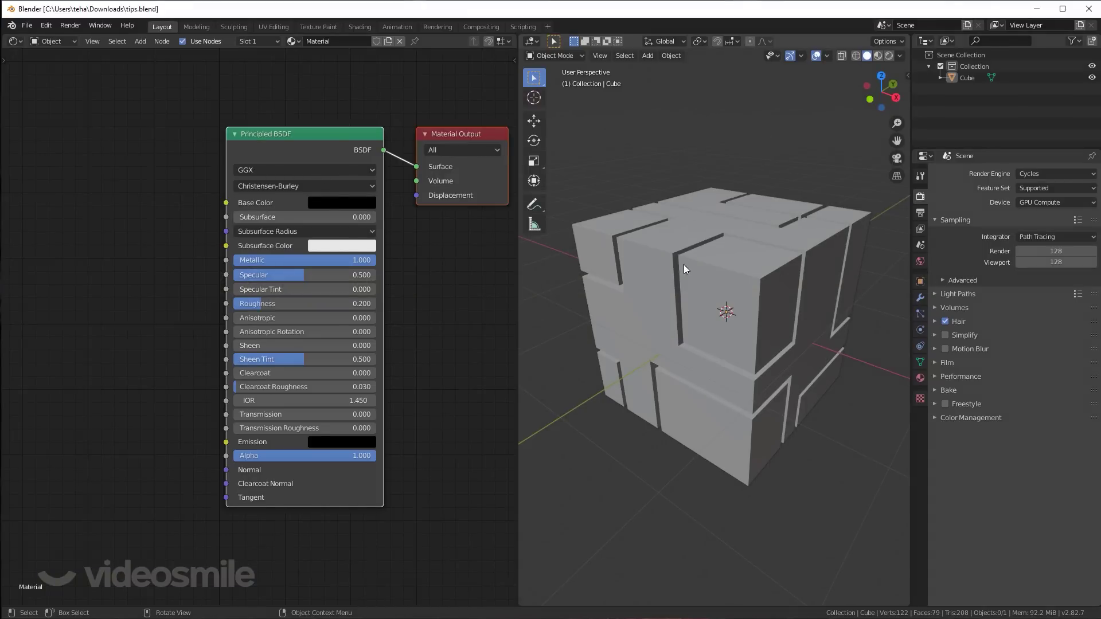
Inspect the grooved cube's edges in Rendered shading, then return to Solid shading.
middle_click(734, 261)
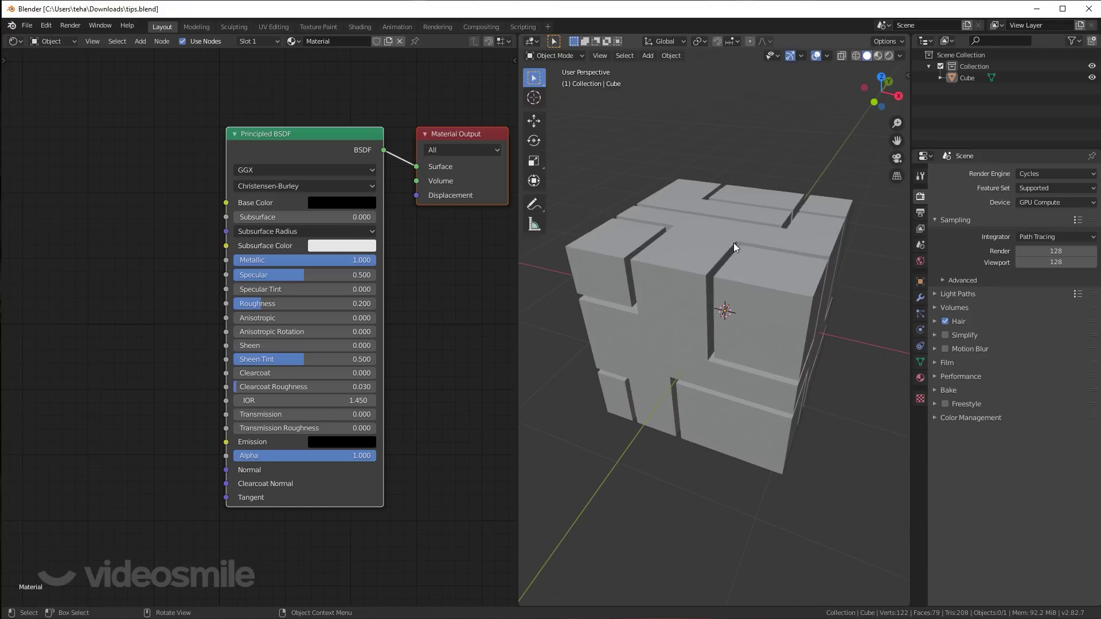
middle_click(752, 279)
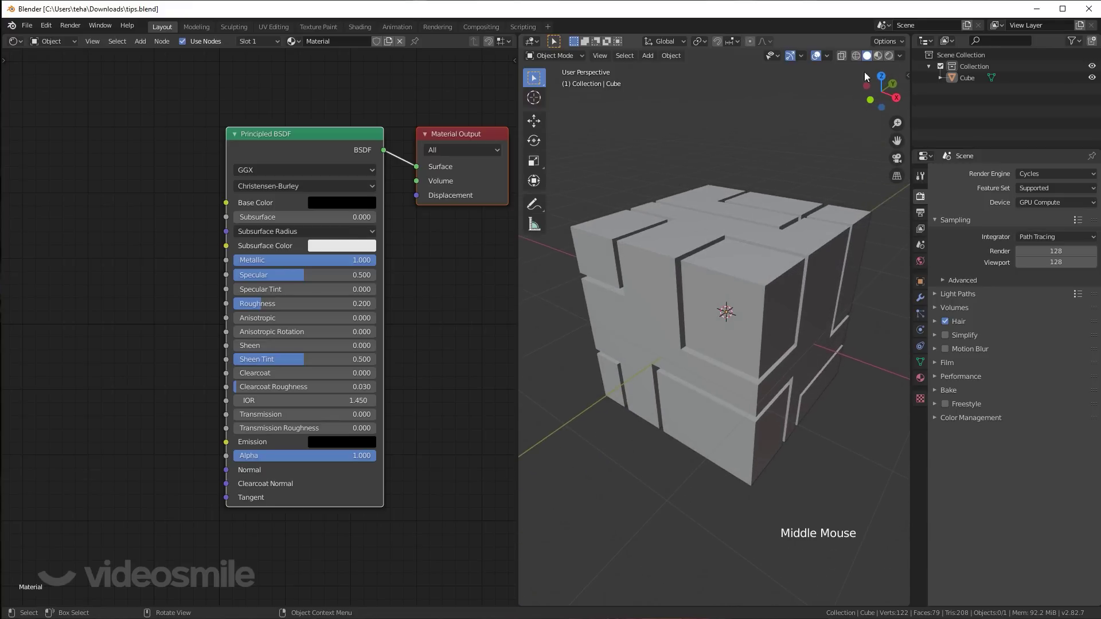
click(892, 58)
middle_click(787, 248)
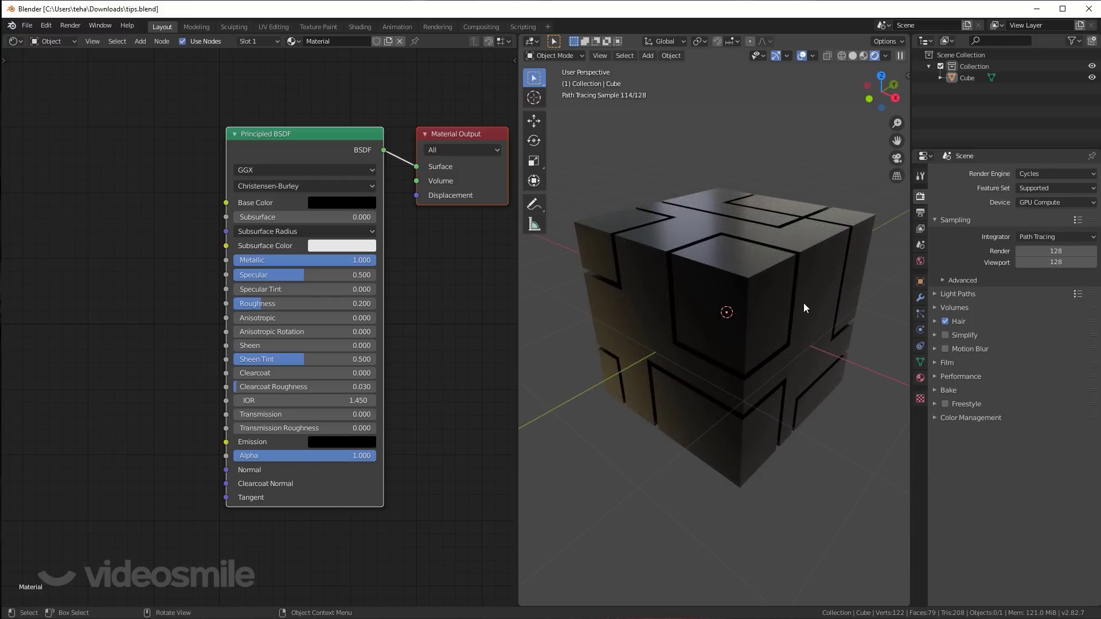
click(854, 62)
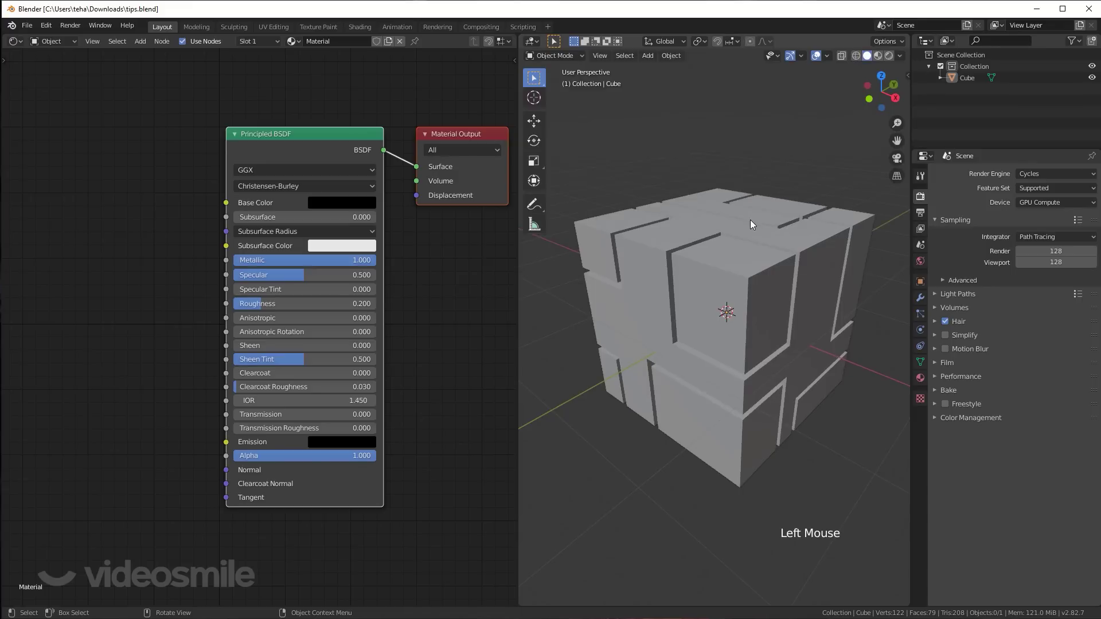
Add a Bevel modifier to the cube with 0.025 m offset, 3 segments and Harden Normals.
click(756, 253)
click(920, 299)
click(1003, 176)
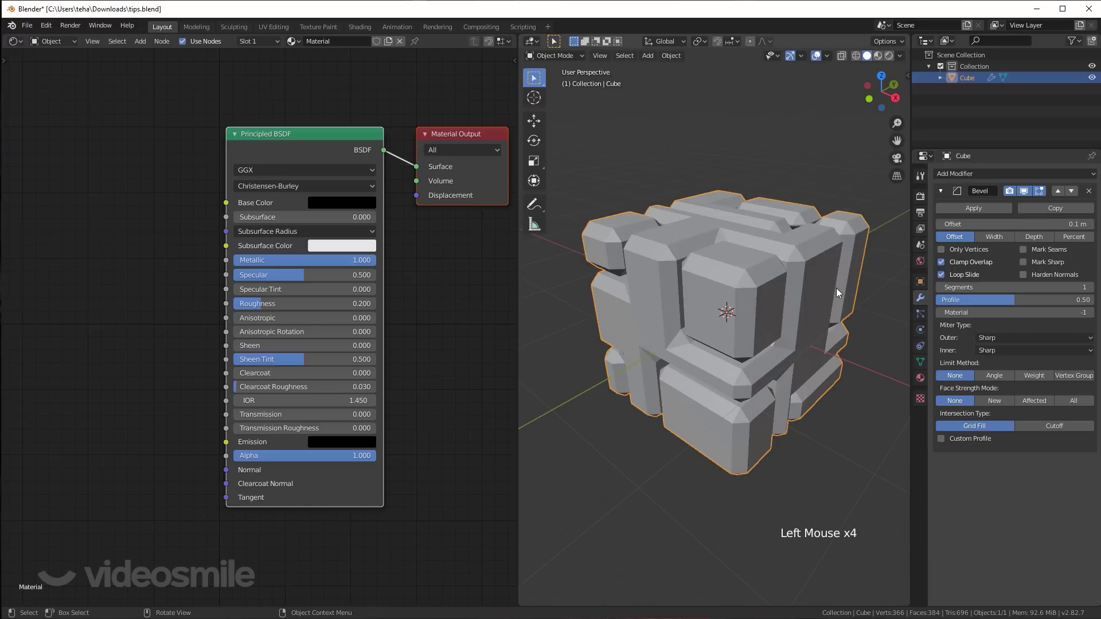
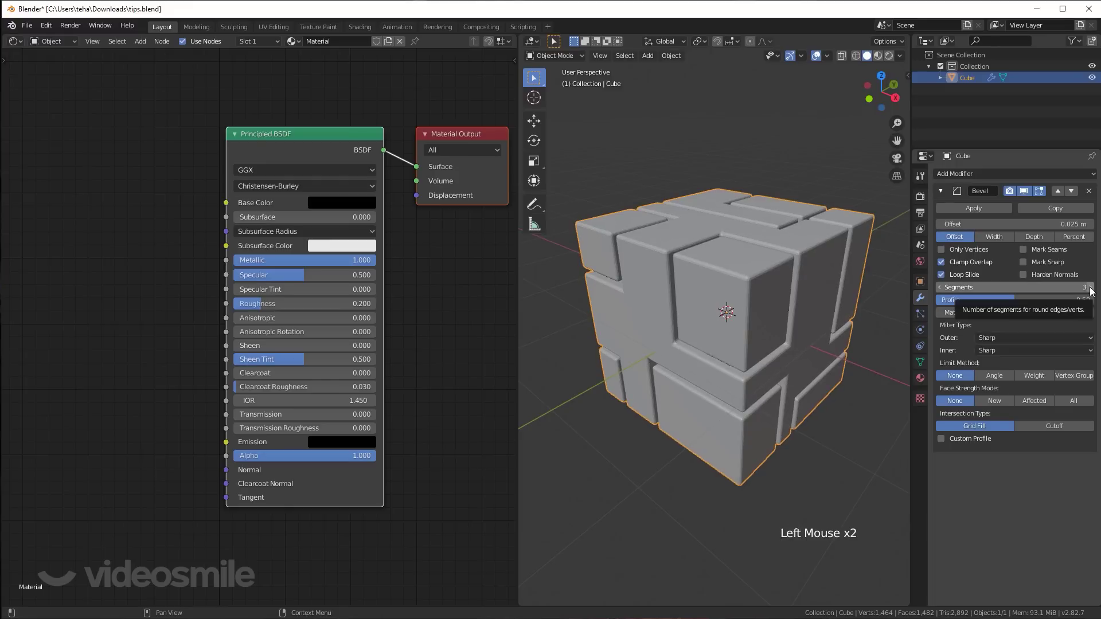
right_click(785, 241)
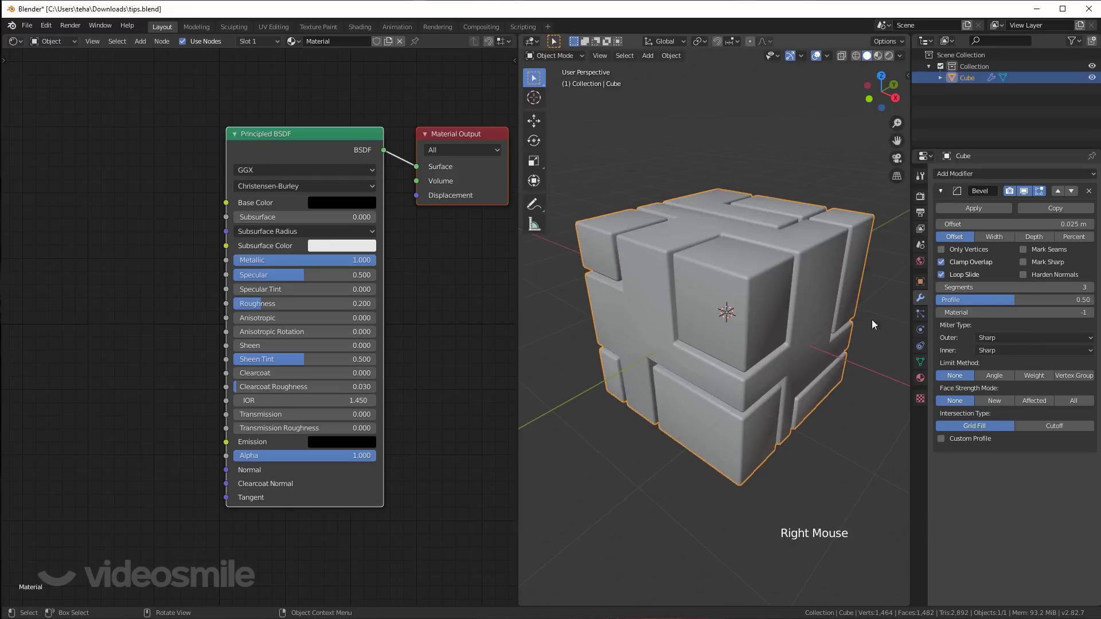
click(925, 366)
click(958, 371)
click(954, 386)
click(921, 296)
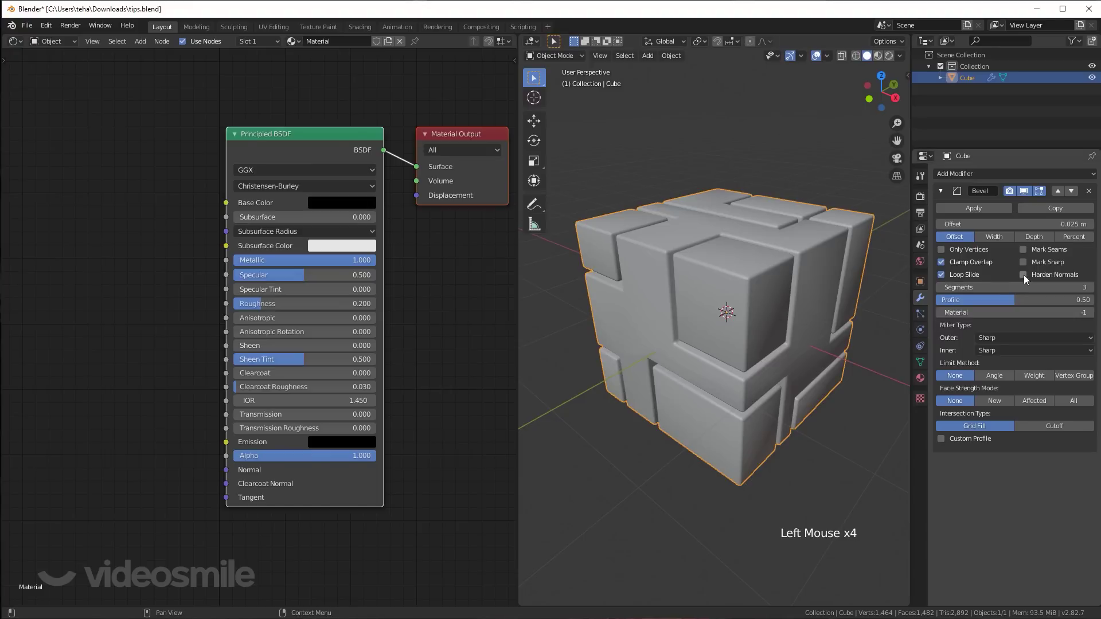
click(1028, 282)
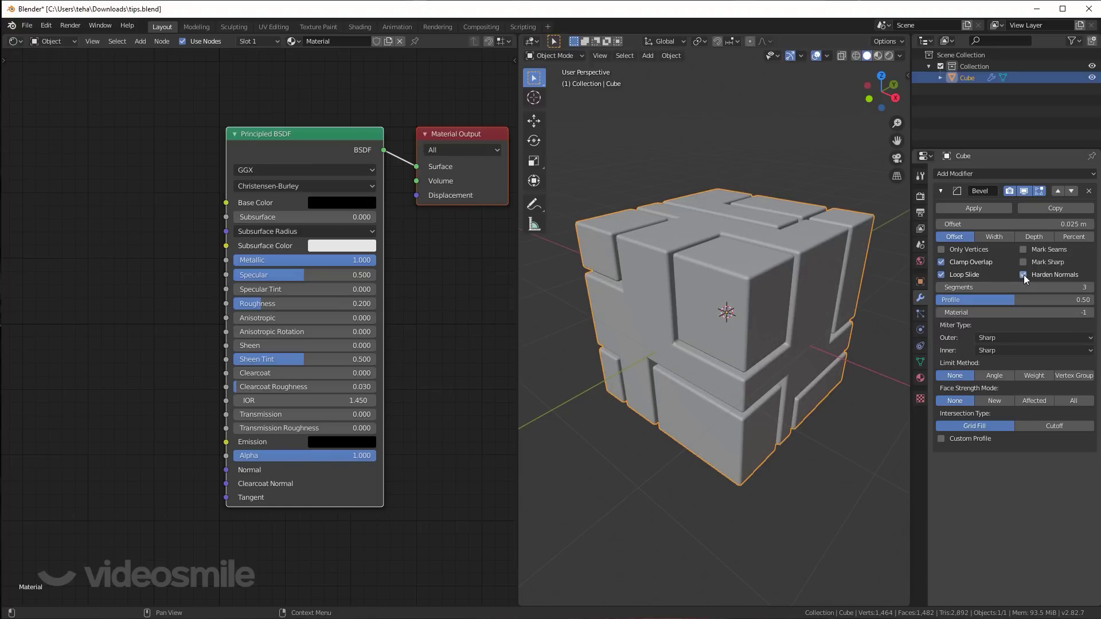
In Rendered shading, toggle the bevel's viewport display to compare edges, leaving it hidden.
click(891, 59)
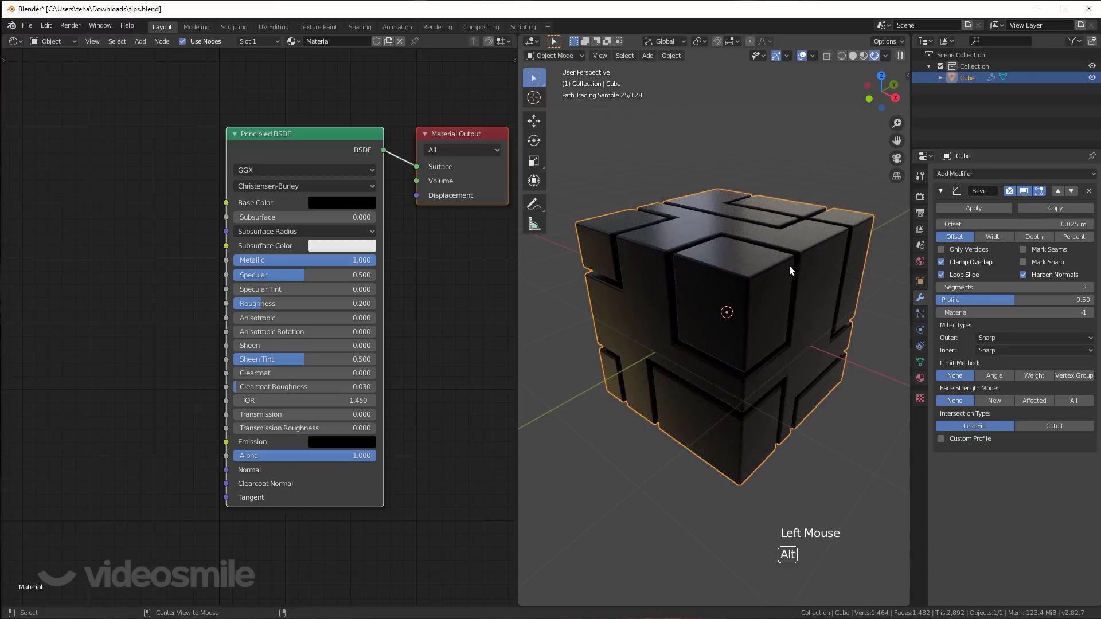
key(alt+a)
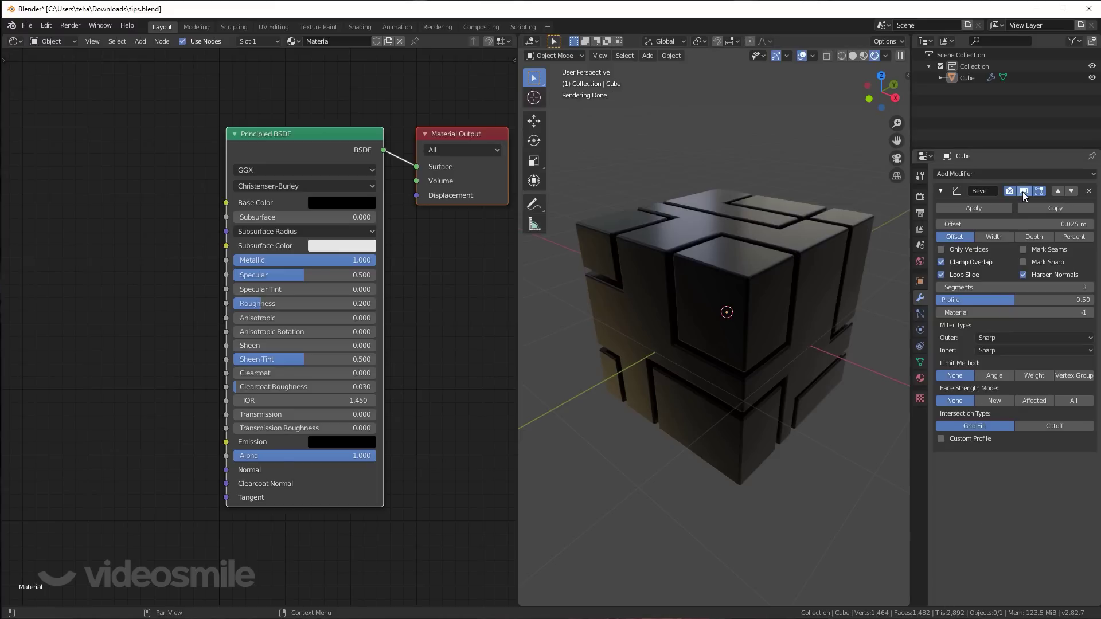
click(1025, 193)
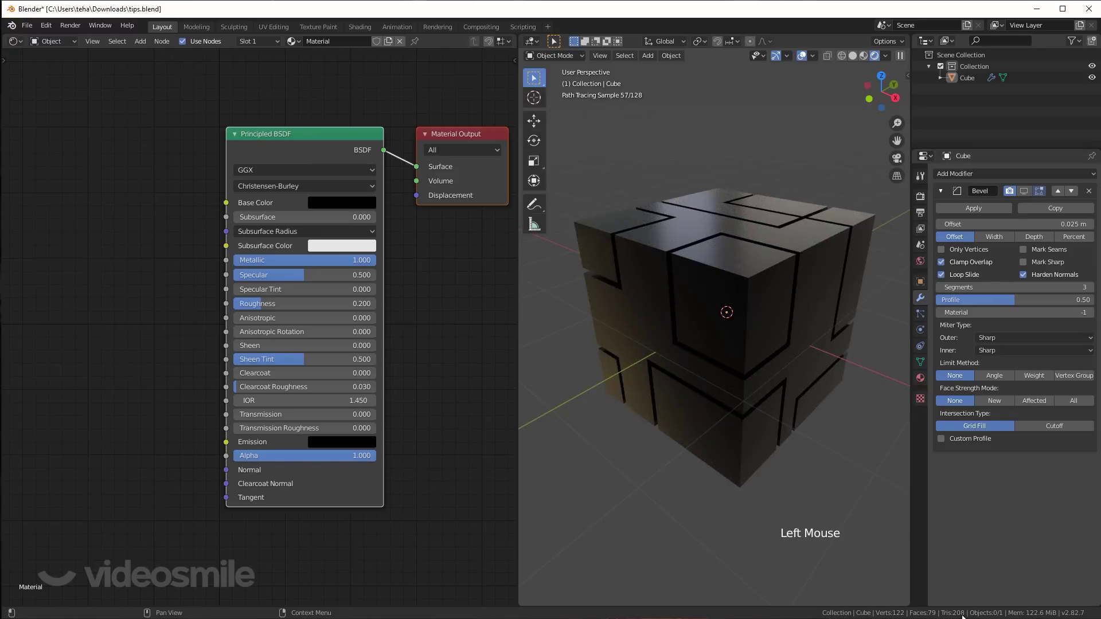
click(1027, 196)
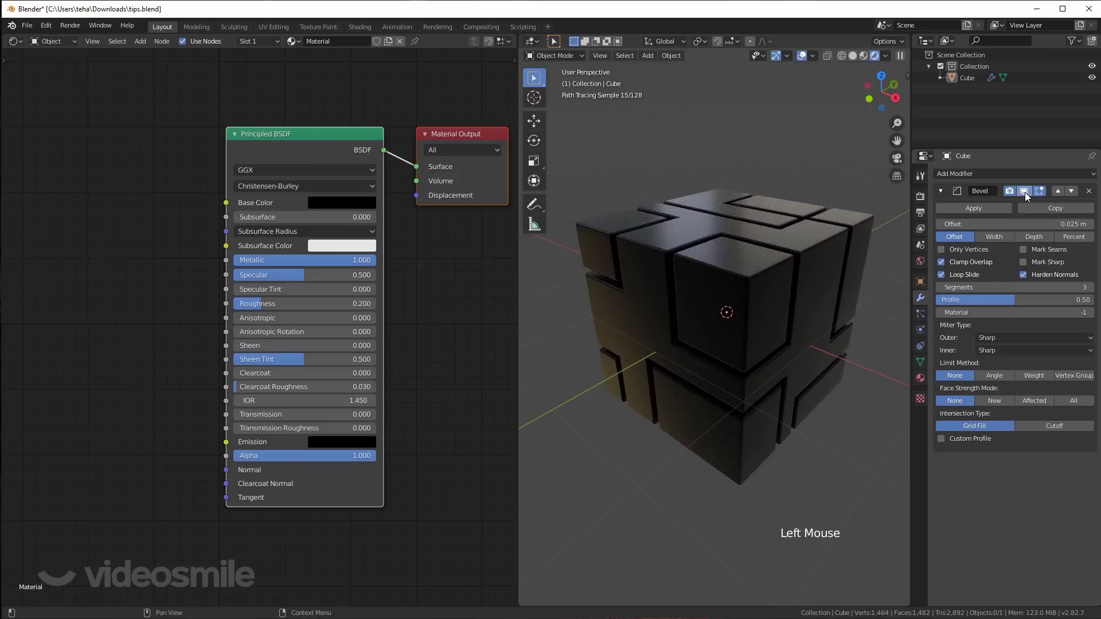
click(1027, 197)
click(1027, 196)
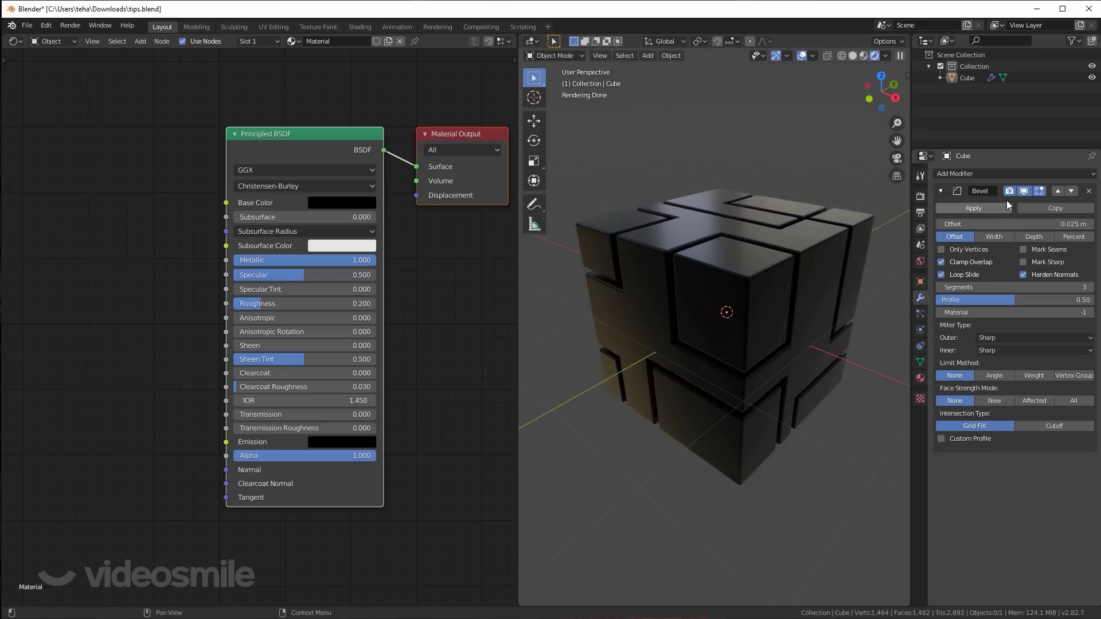
click(1031, 198)
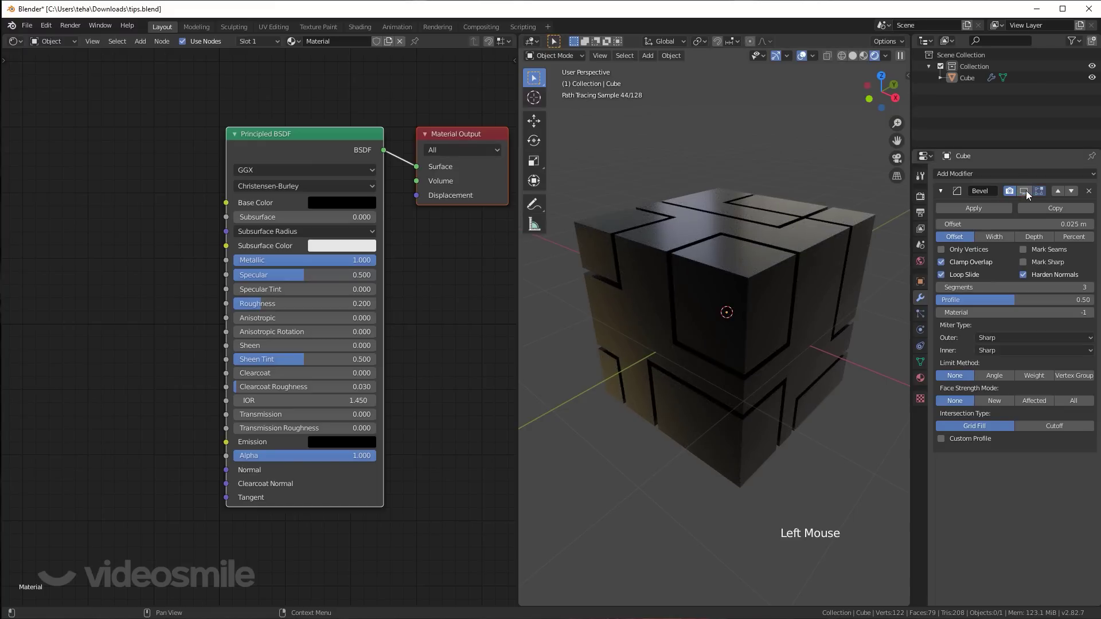
click(923, 205)
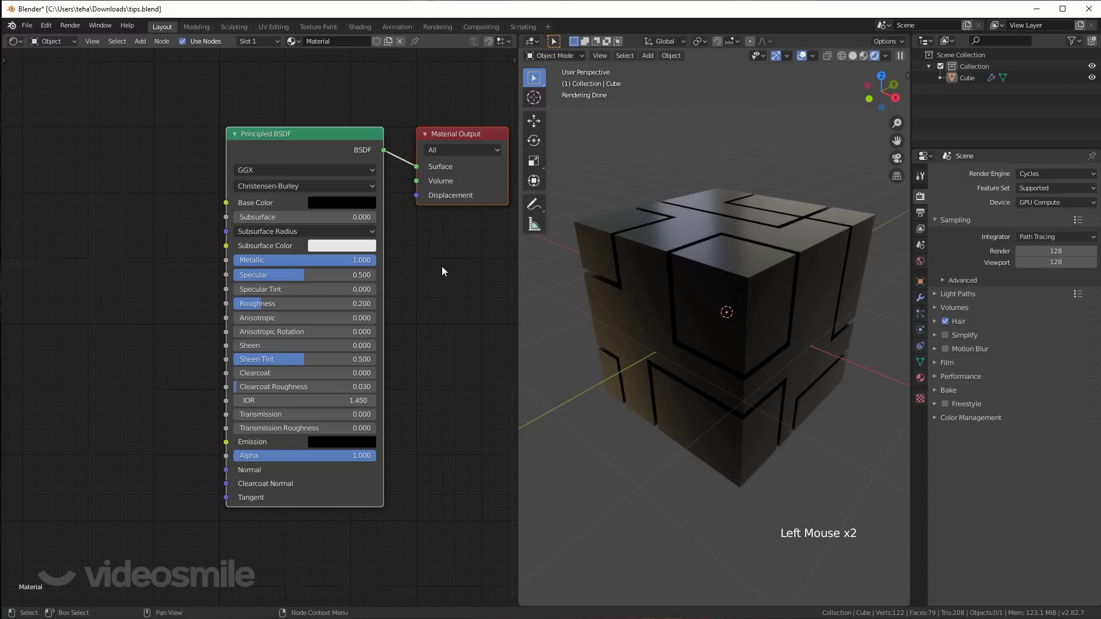
Add a Bevel shader node with 16 samples driving the Principled BSDF's Normal input.
key(shift+a)
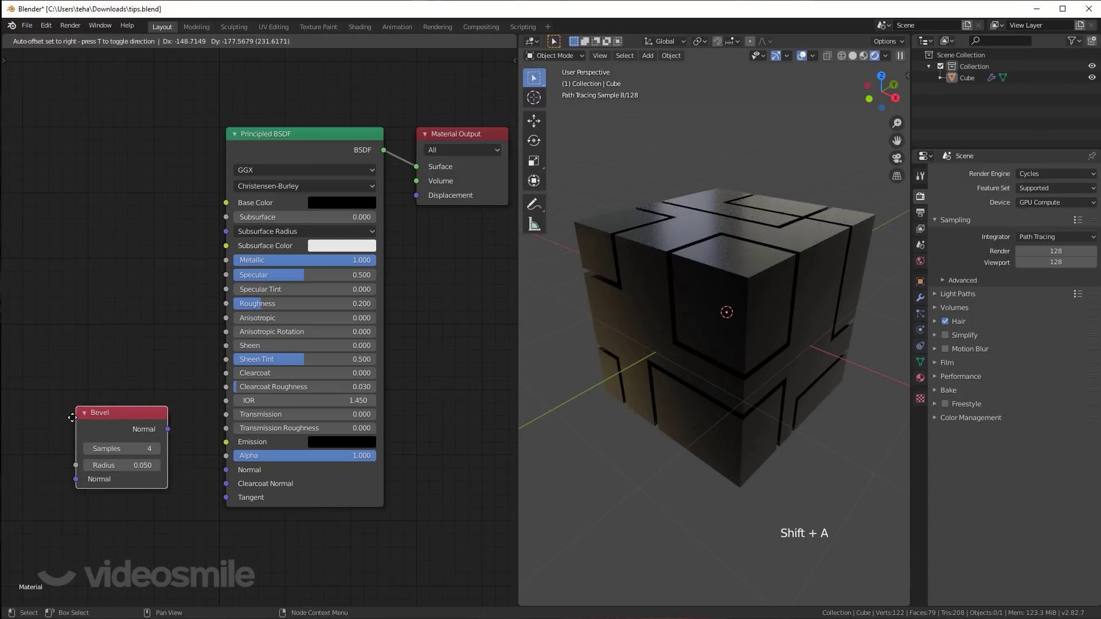
click(174, 446)
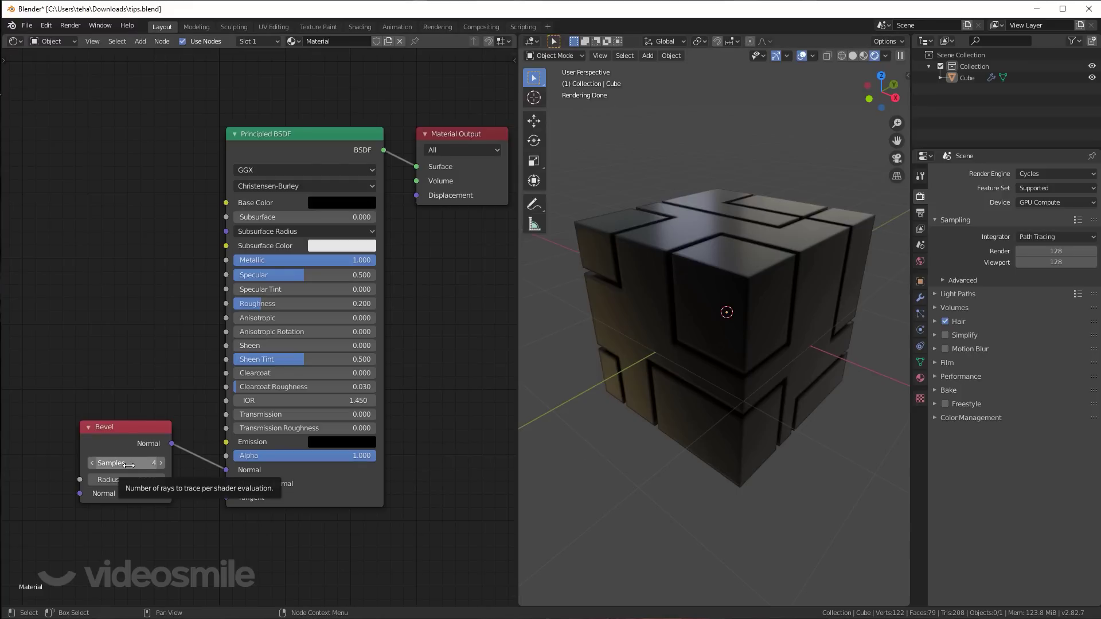
click(121, 464)
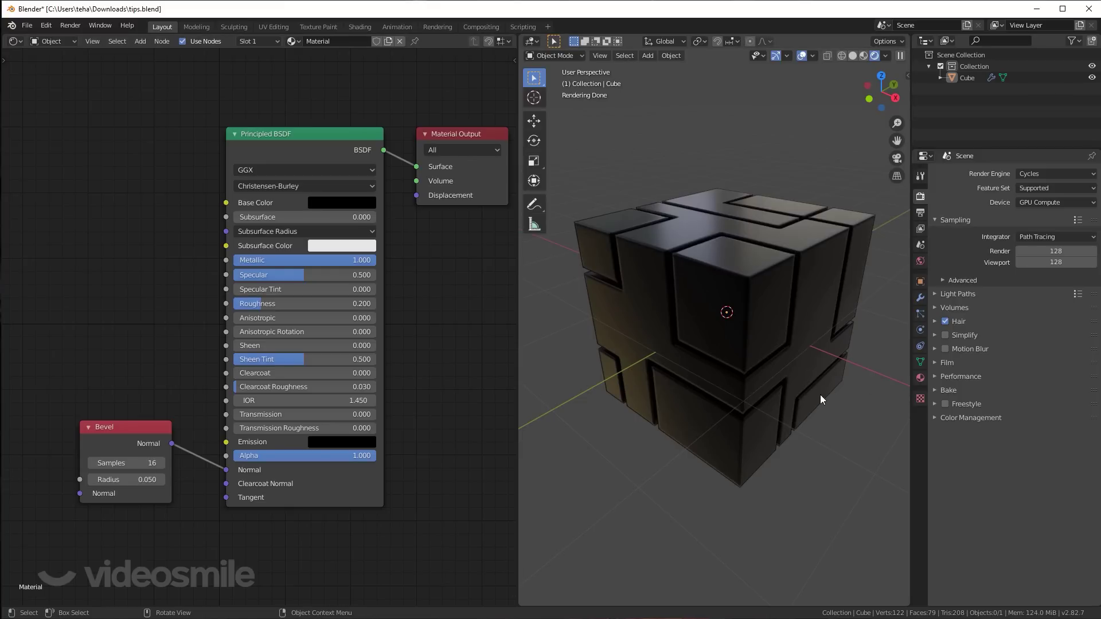
click(853, 58)
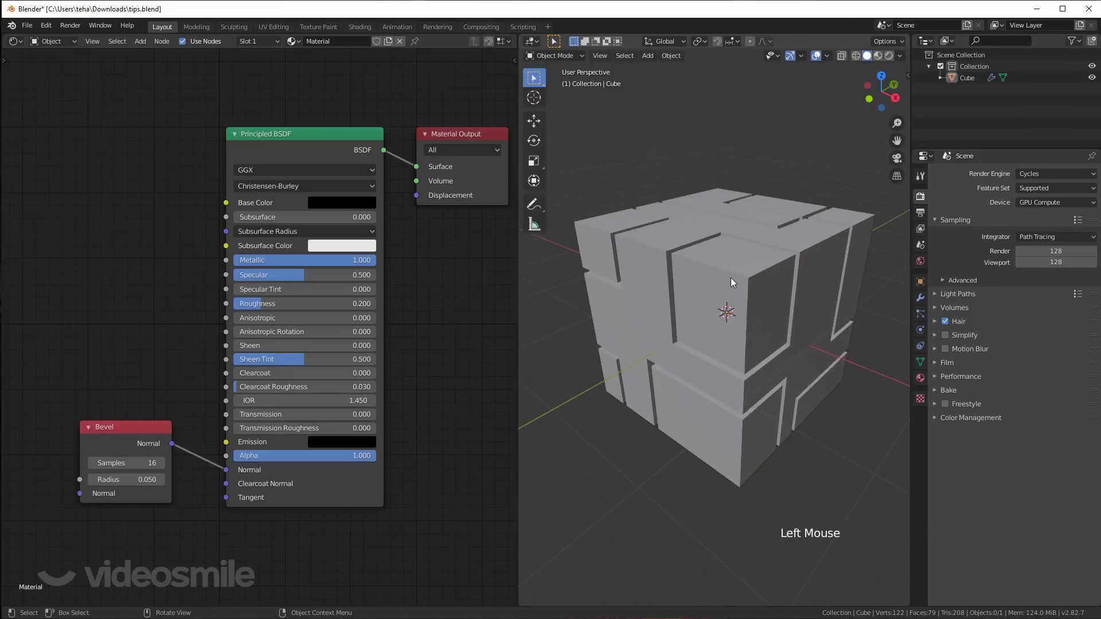
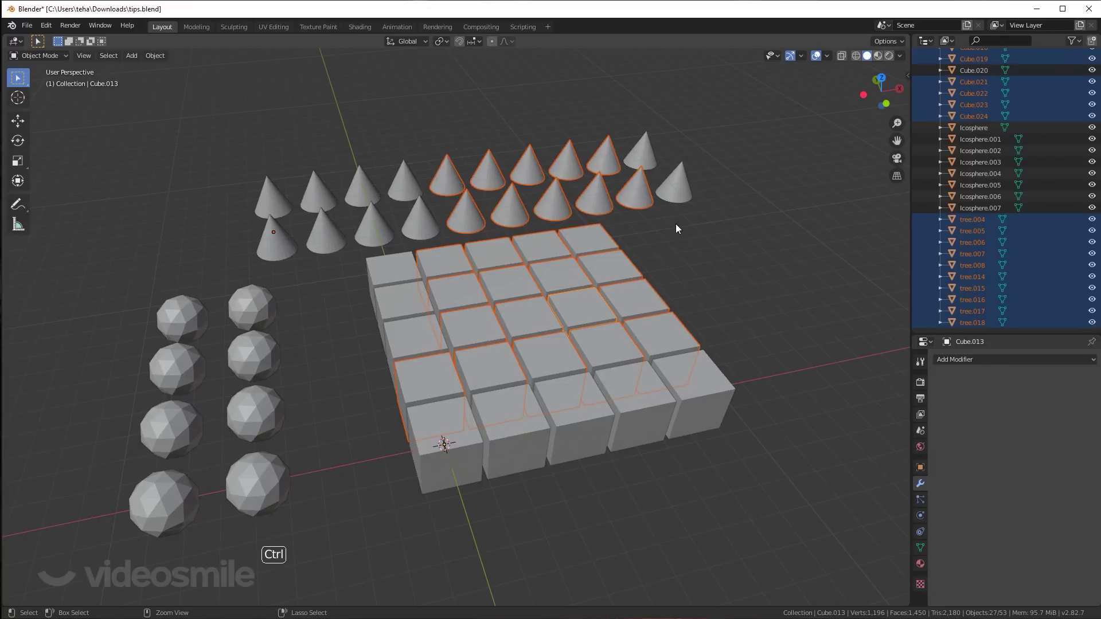
Batch-rename the selected objects with Ctrl+F2, adding the prefix low_ to every name.
key(ctrl+F2)
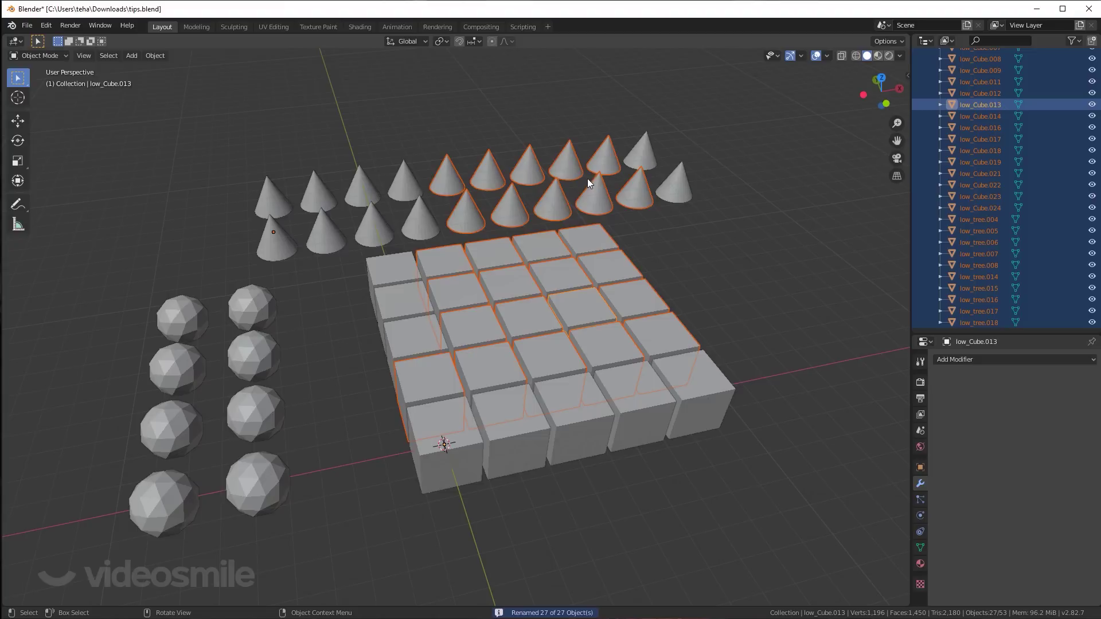
scroll(down, 3)
scroll(up, 3)
scroll(down, 3)
scroll(down, 3)
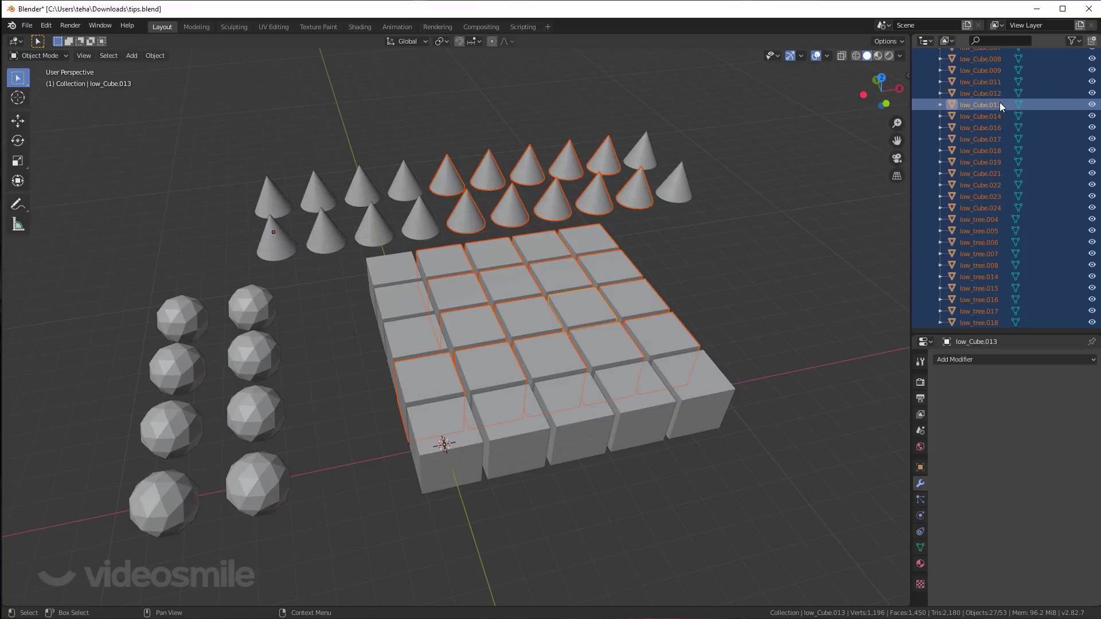
scroll(up, 3)
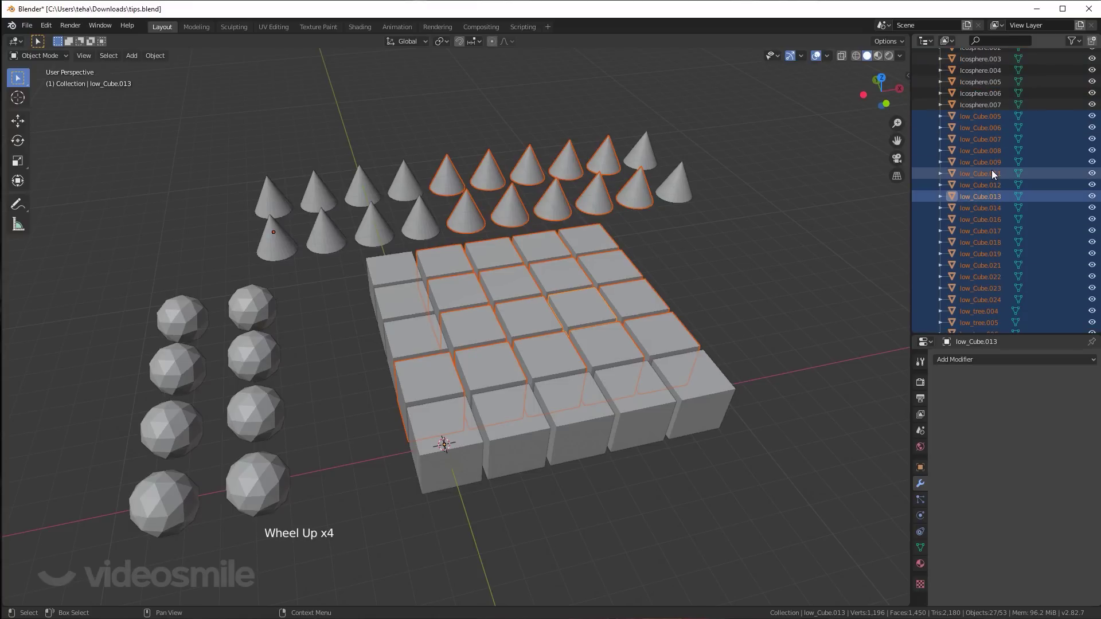
scroll(down, 3)
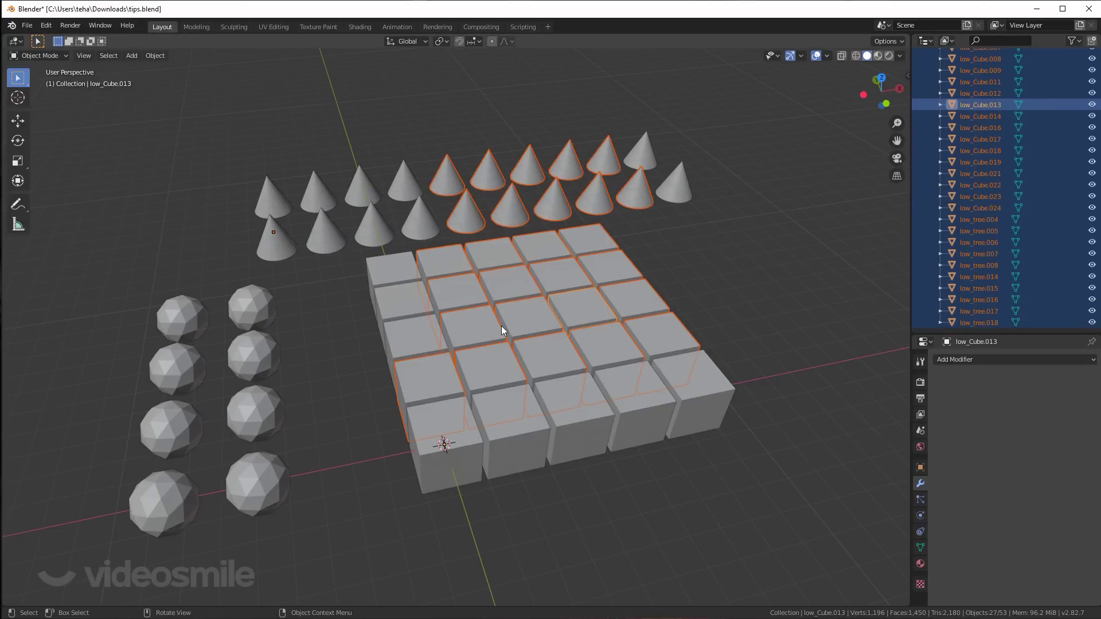
Select two cones and an icosphere together in the viewport.
click(564, 201)
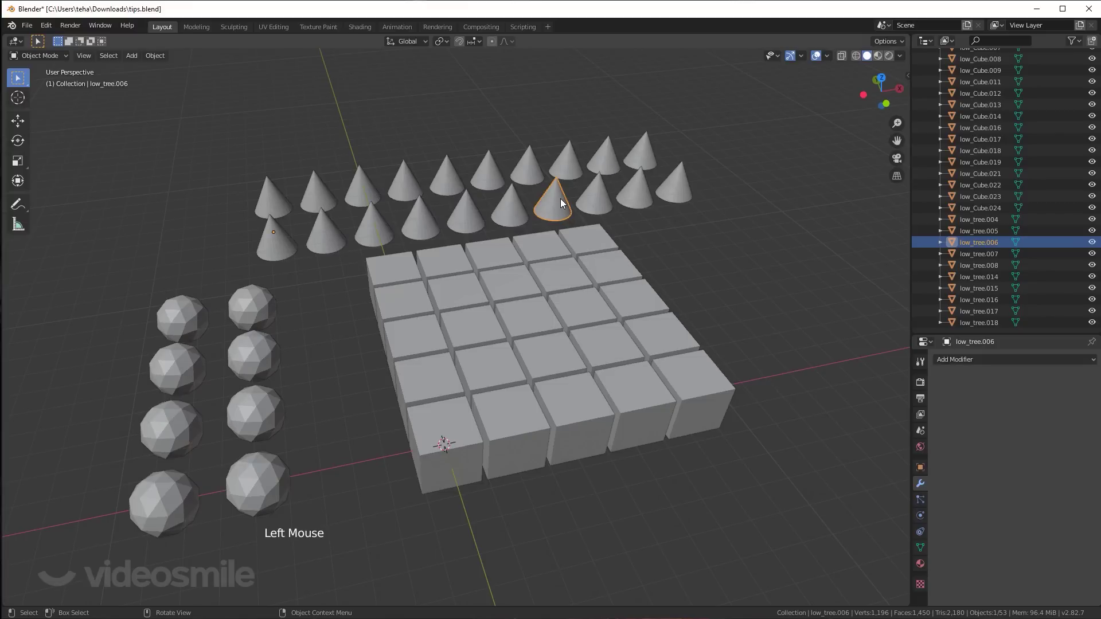
click(325, 194)
click(584, 309)
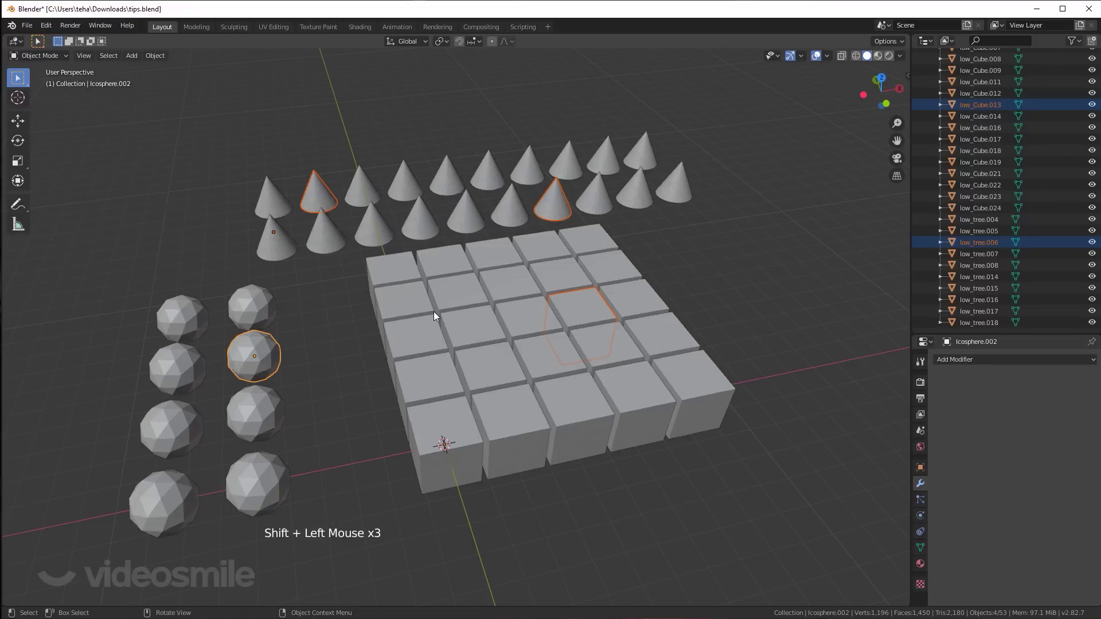
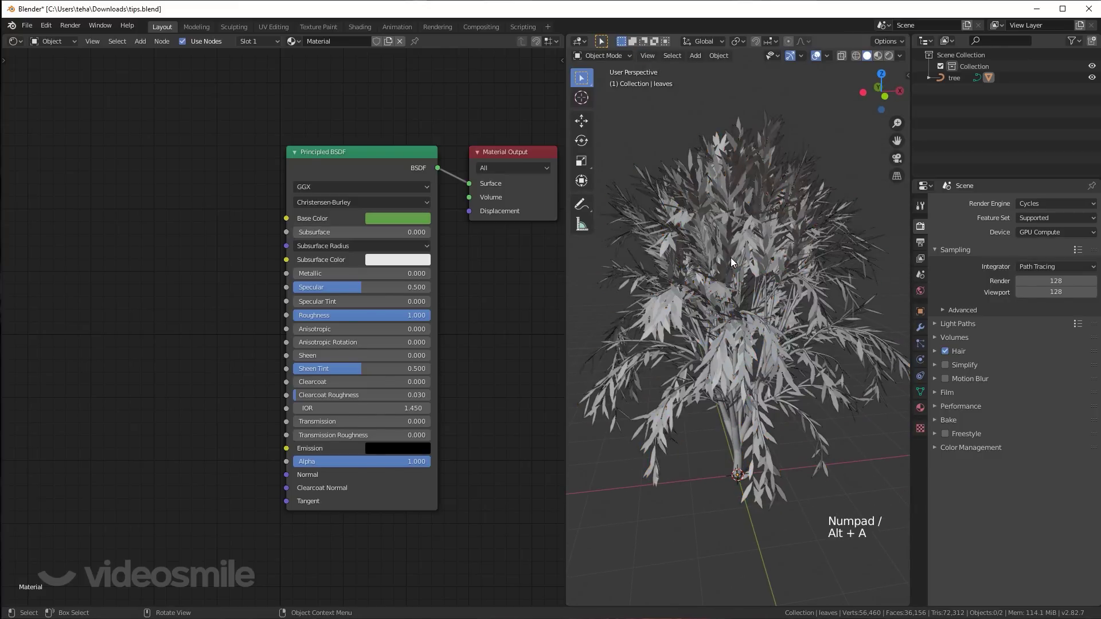
Switch the viewport to Rendered shading so the tree's green leaf material shows.
click(889, 58)
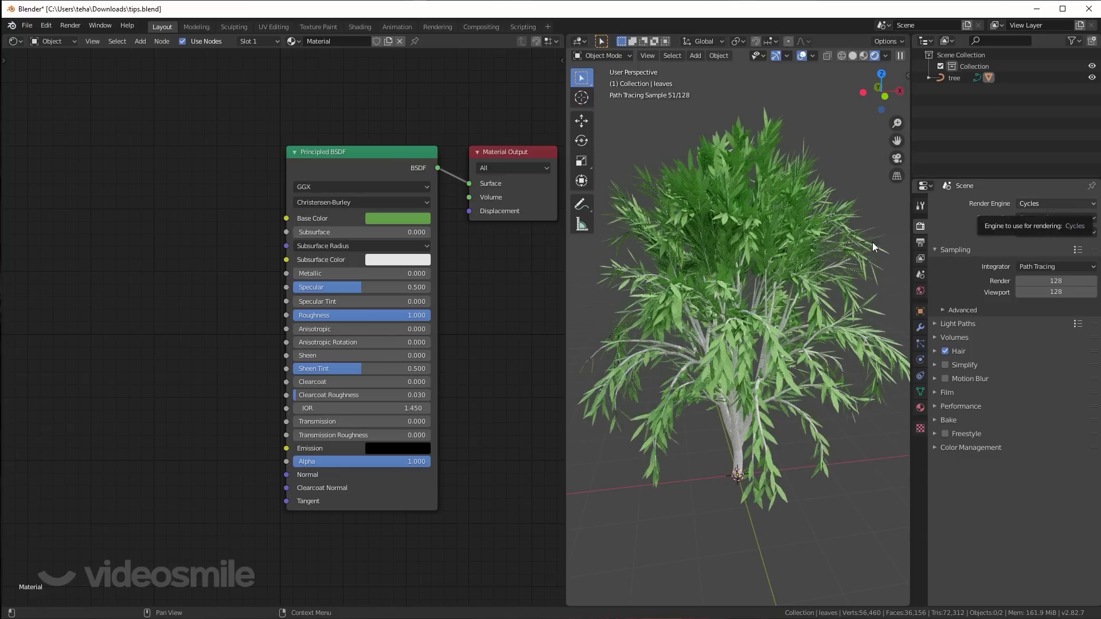
Feed Geometry's Random Per Island through a ColorRamp into the leaf Base Color.
key(shift+a)
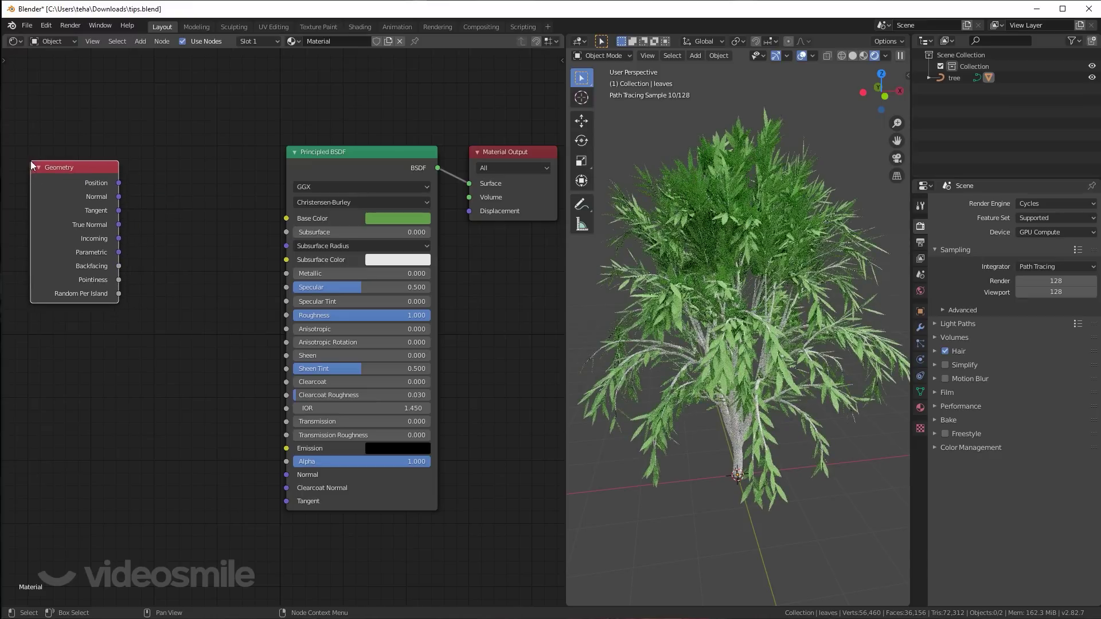
click(155, 277)
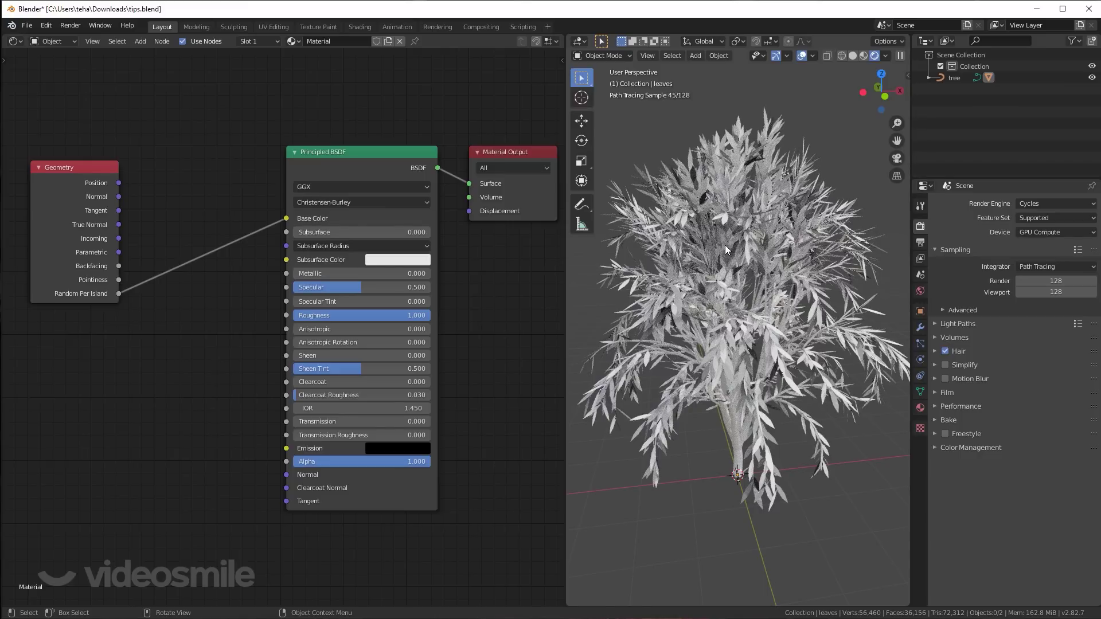
key(shift+a)
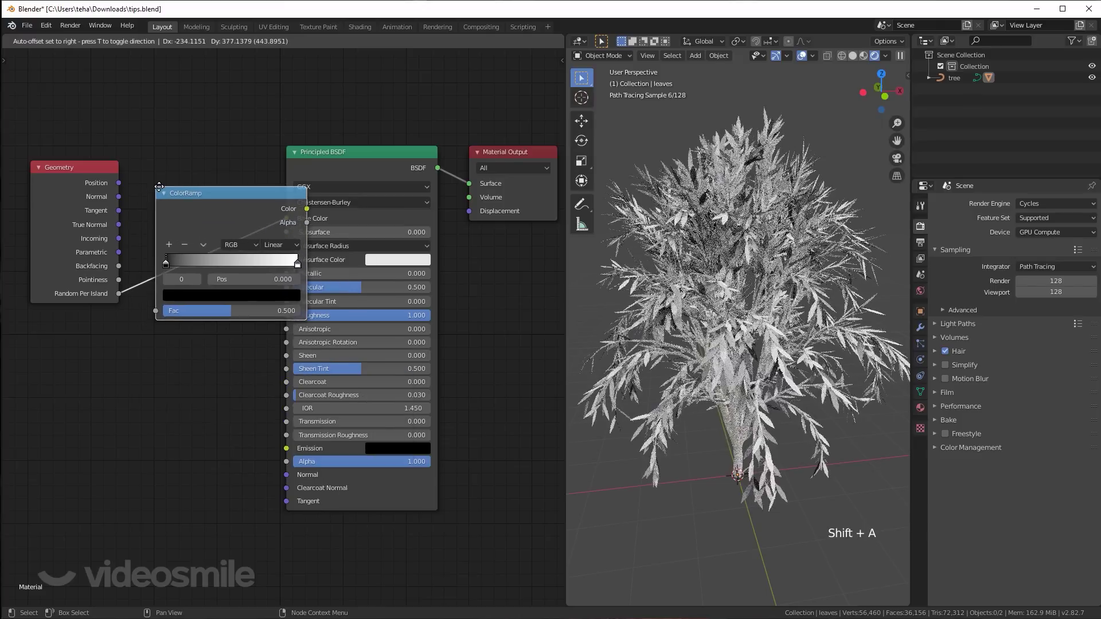
click(233, 300)
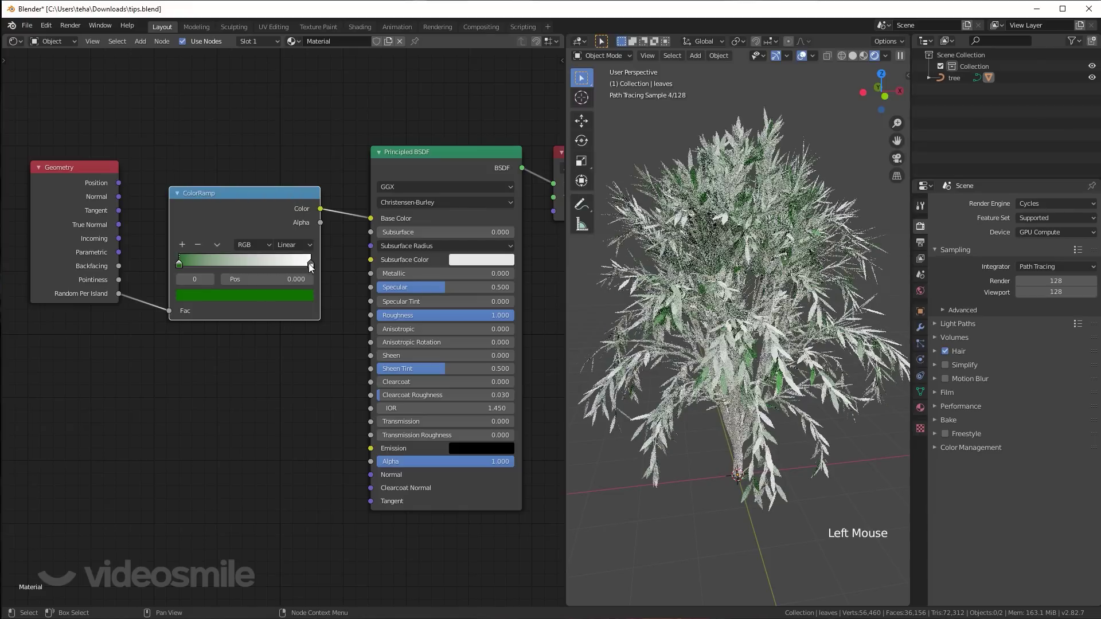
Set both ColorRamp stops to varied shades of green.
click(315, 269)
click(290, 296)
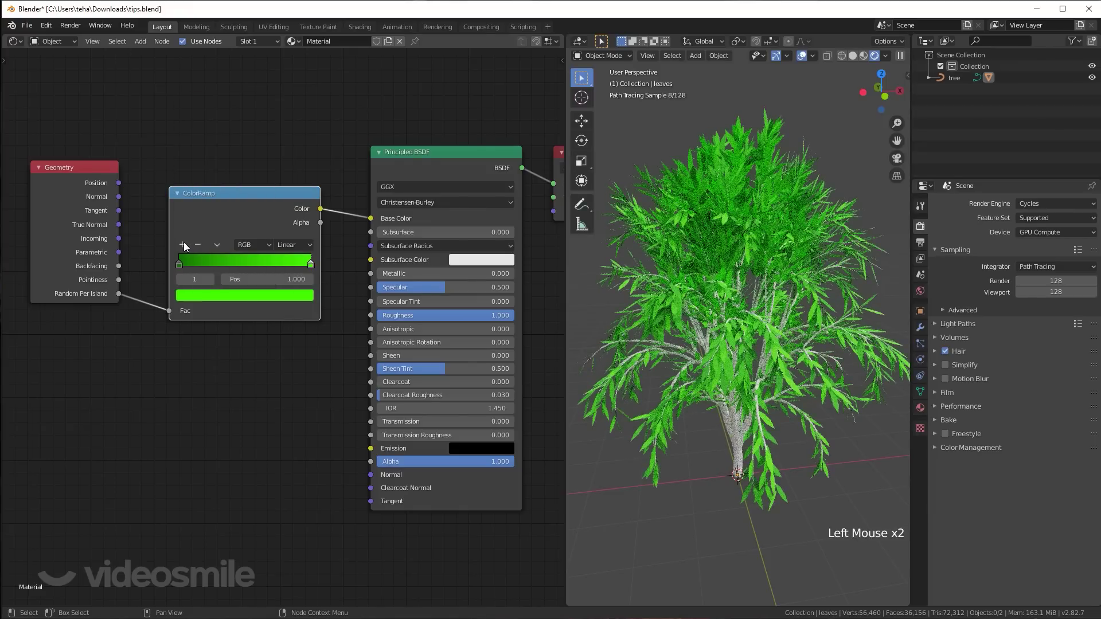
click(184, 244)
click(235, 298)
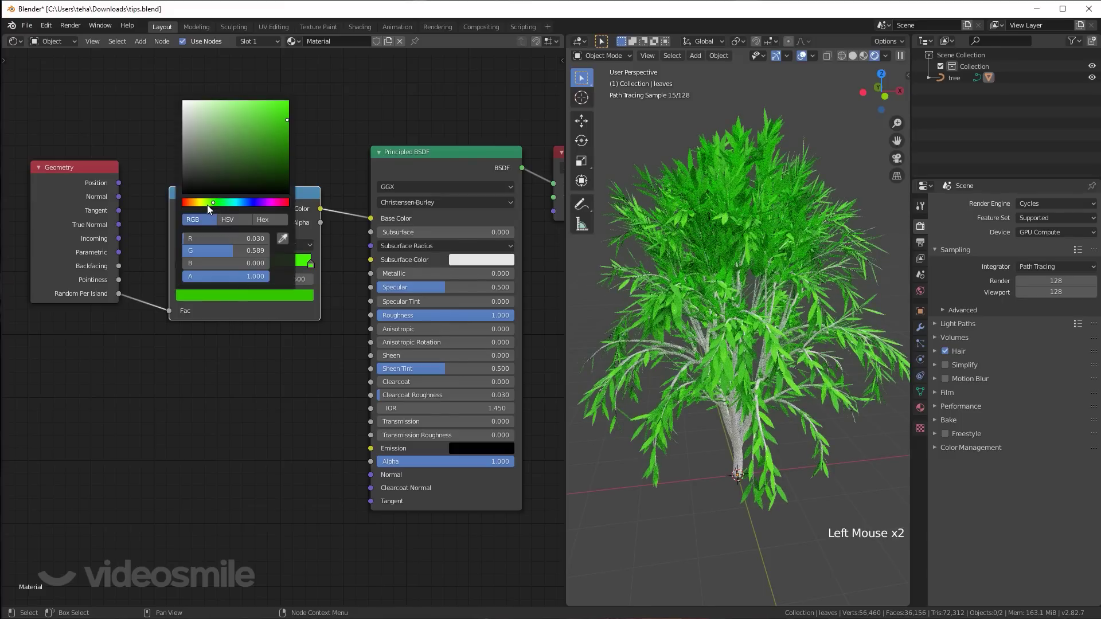
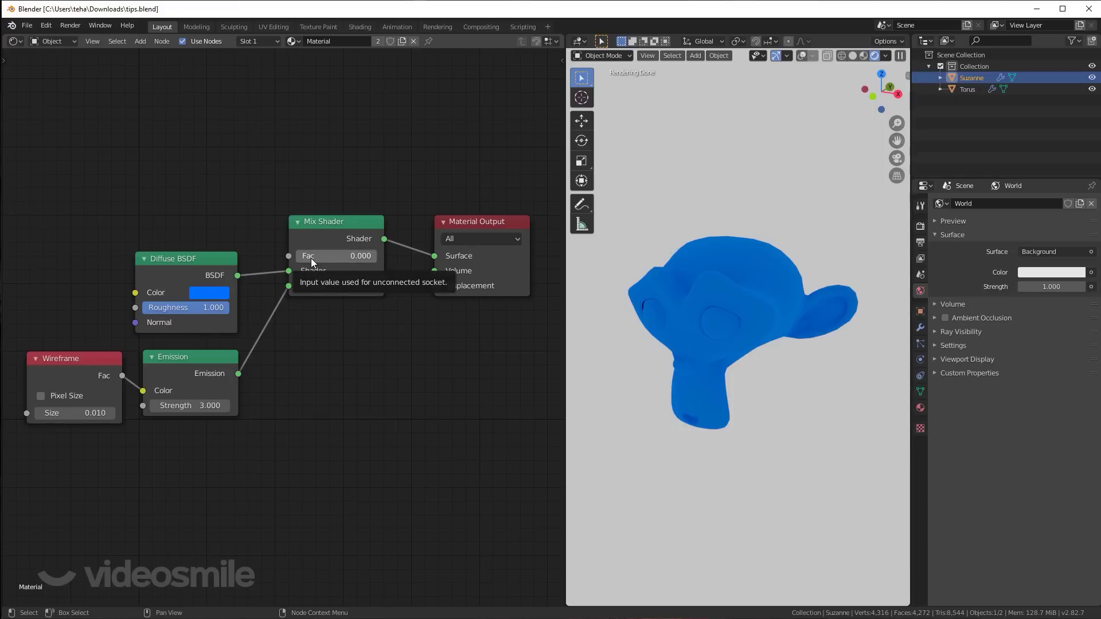
Try the Mix Shader factor at 1, 0.5, then 0, and return the viewport to Solid shading.
click(306, 262)
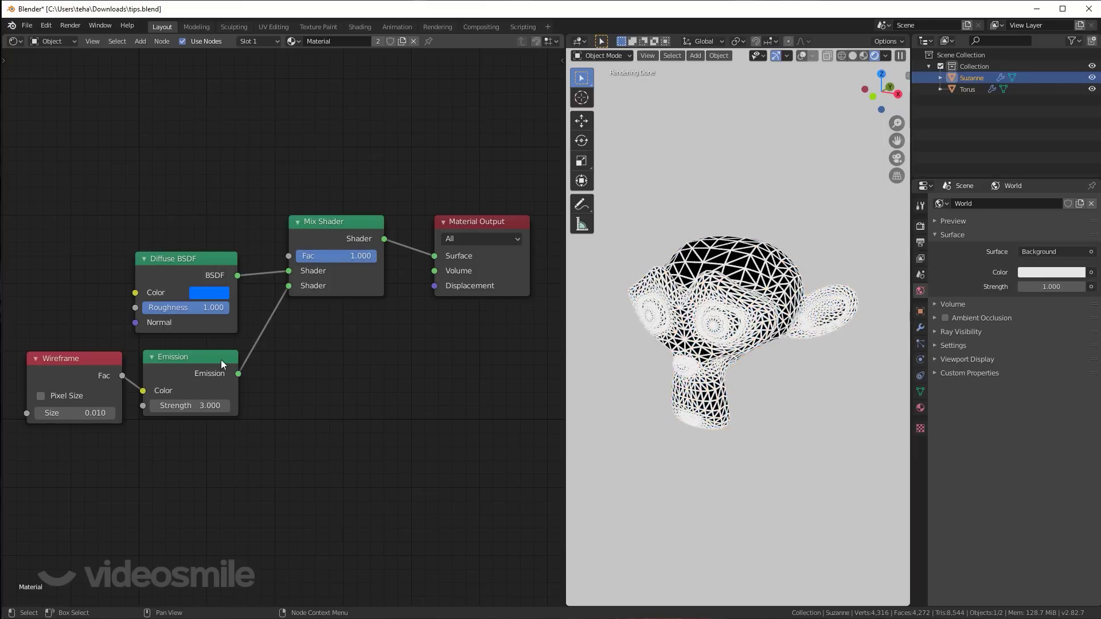
click(77, 362)
click(182, 358)
key(alt+a)
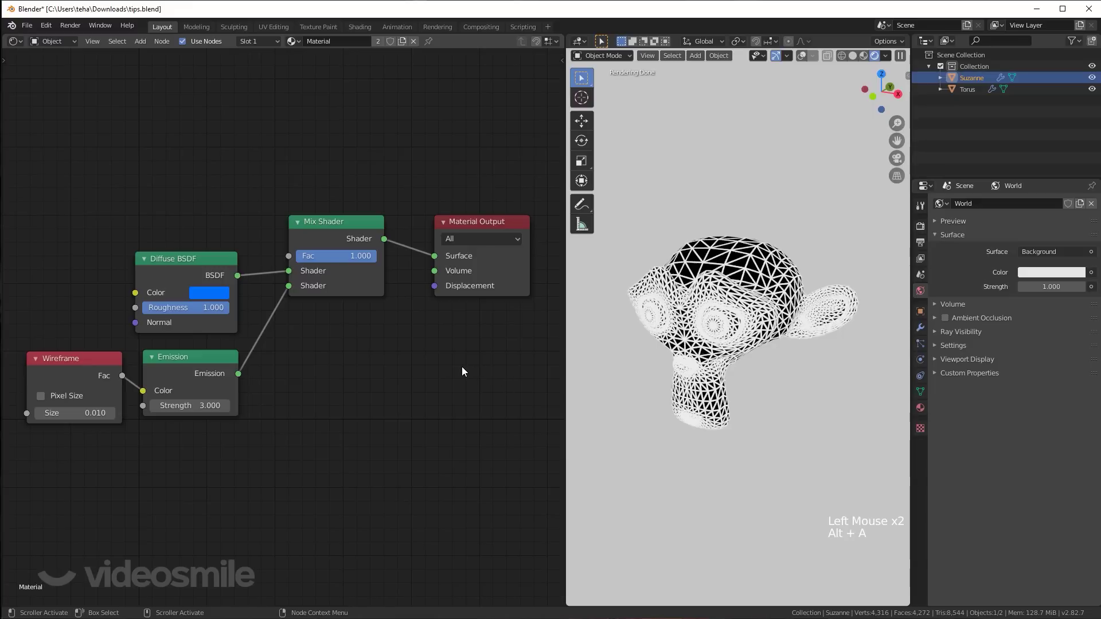
click(365, 258)
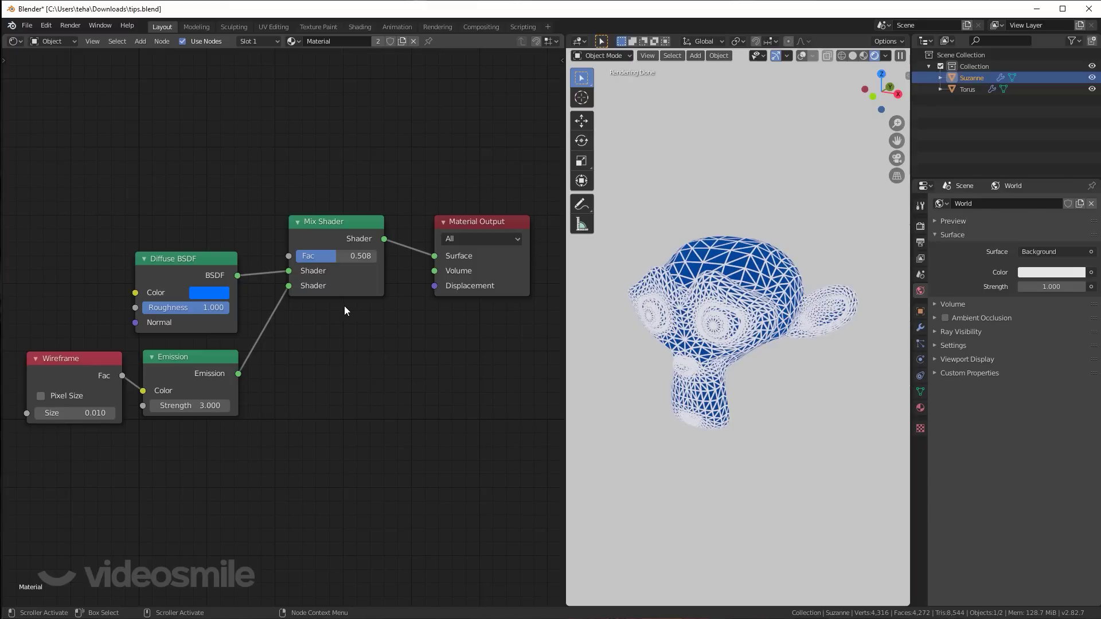
click(337, 258)
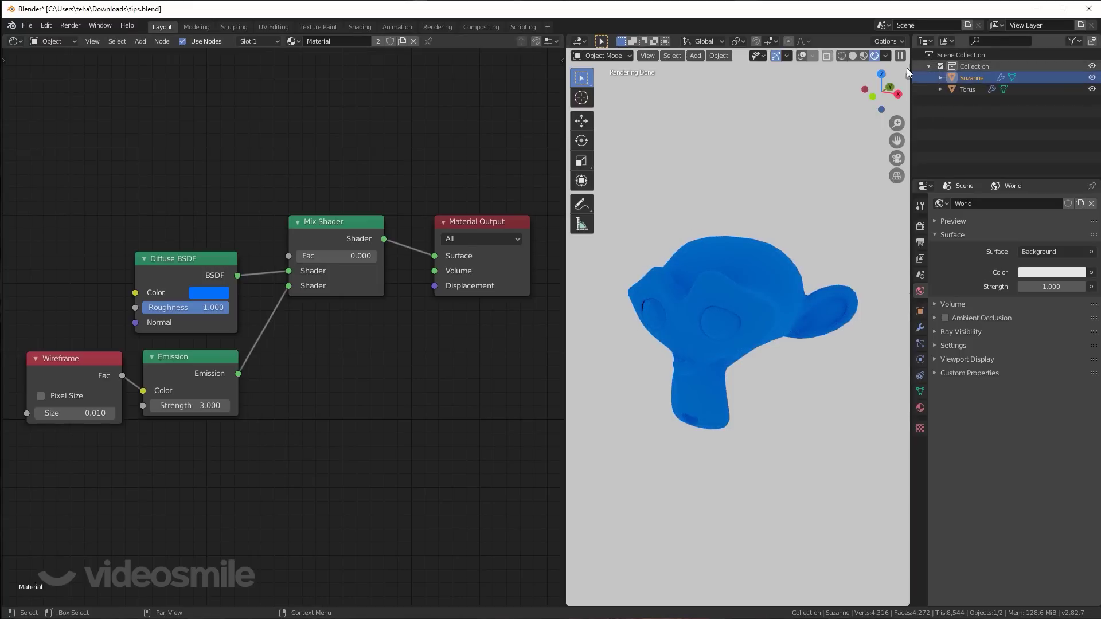
click(853, 57)
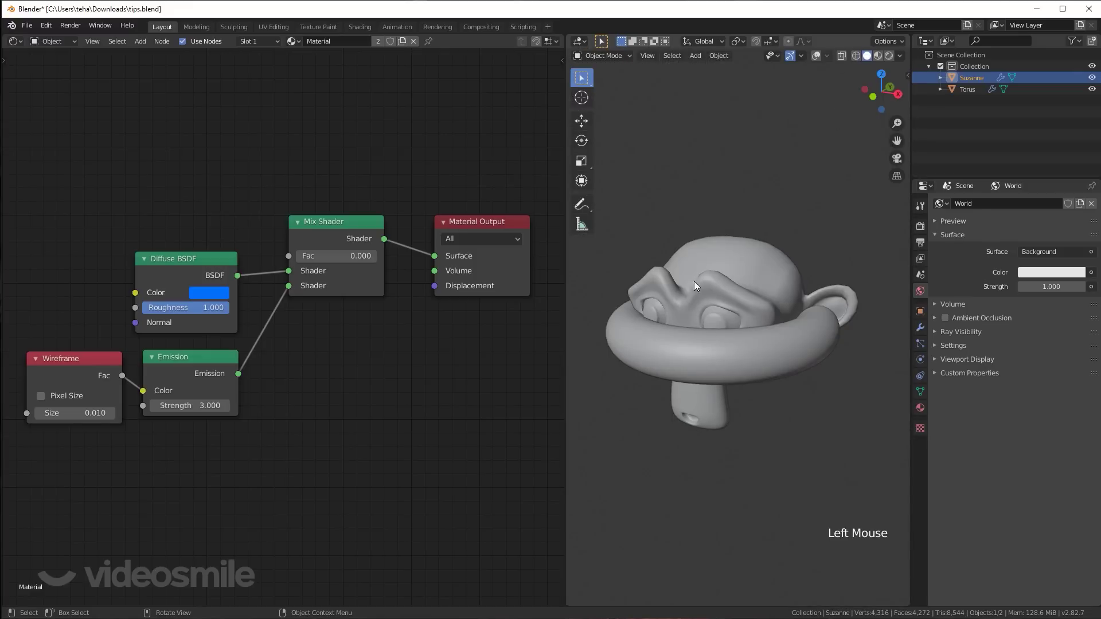
Show the torus's transparent material and preview the scene in Rendered shading.
click(737, 348)
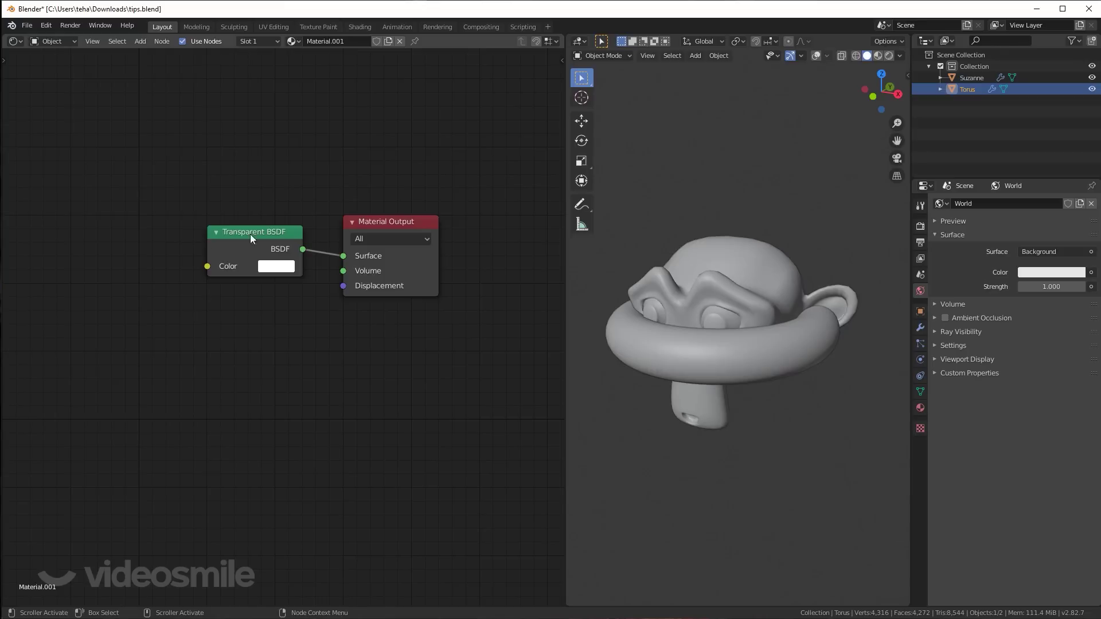
click(271, 240)
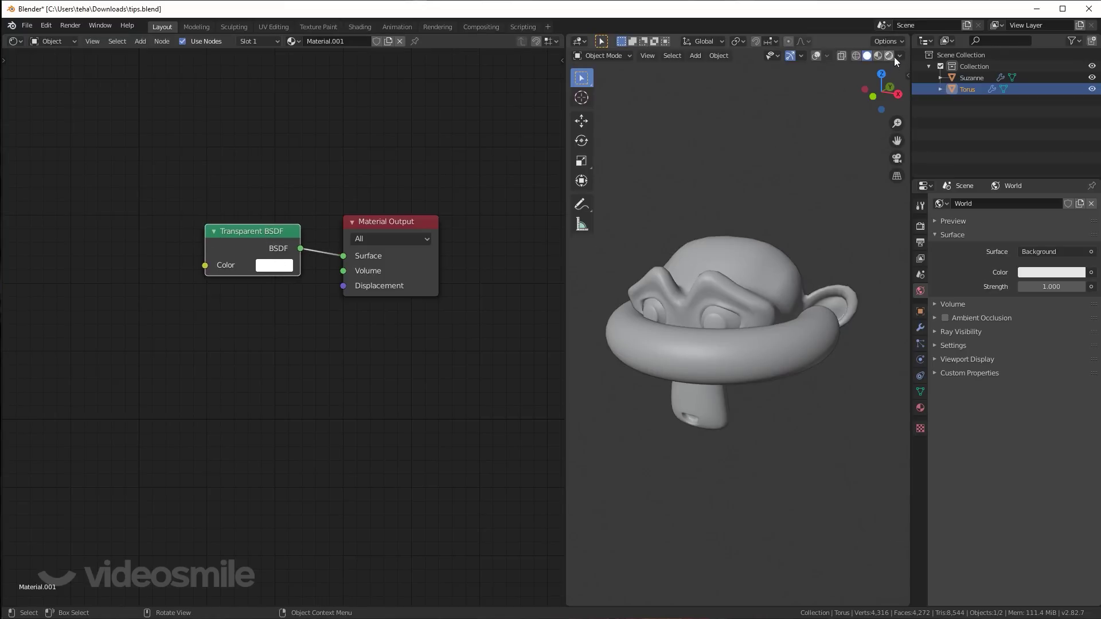
click(891, 58)
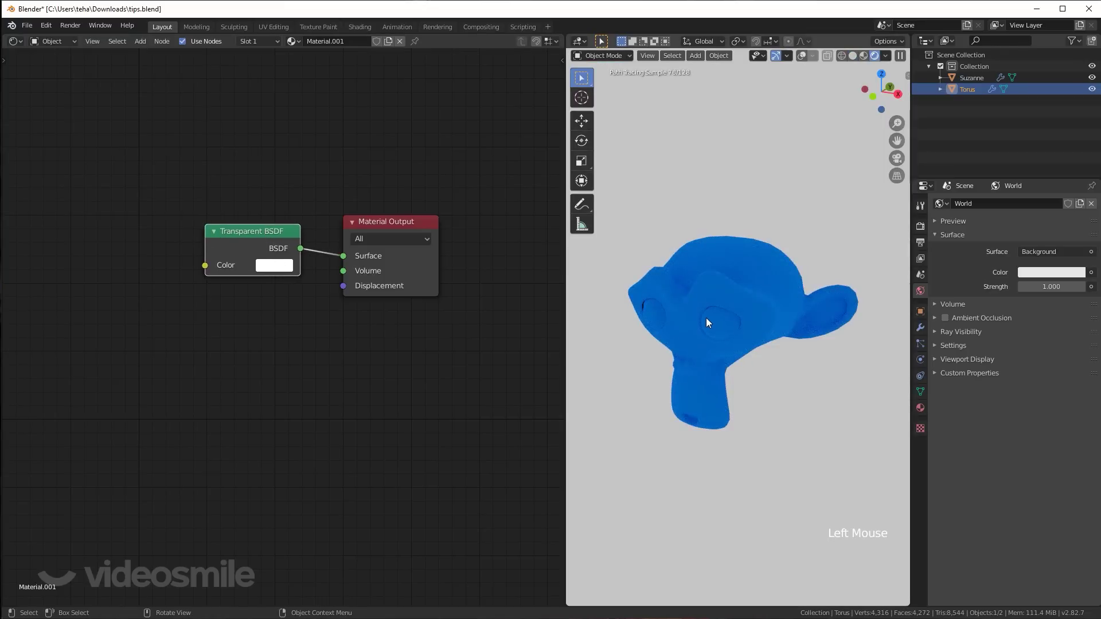
Add a Light Path node to Suzanne's material linking Transparent Depth to the Mix Shader factor.
click(753, 265)
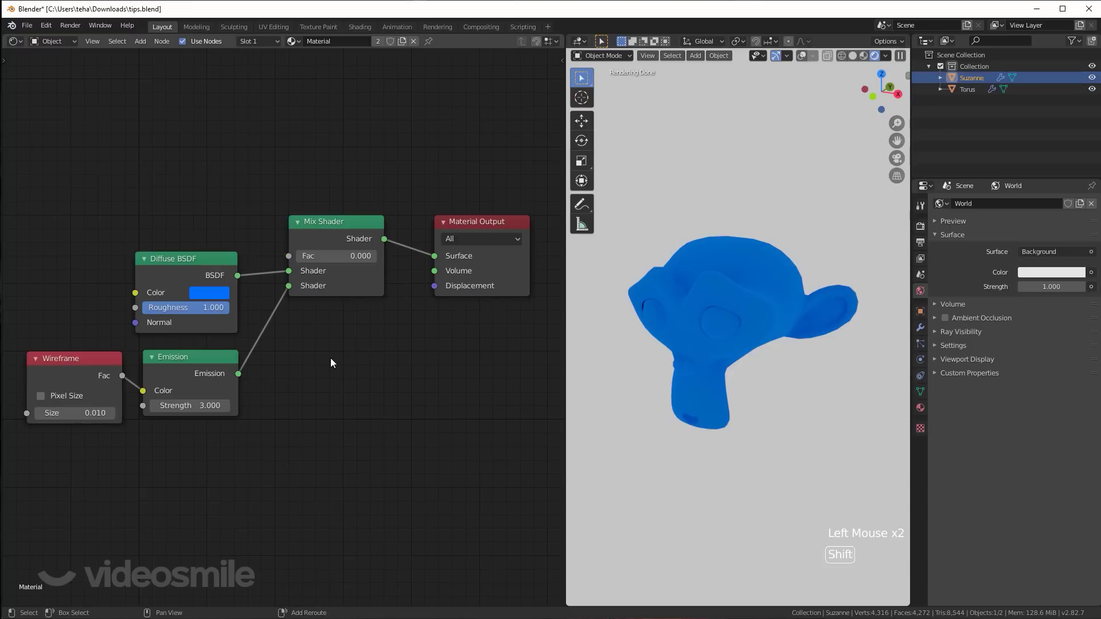
key(shift+a)
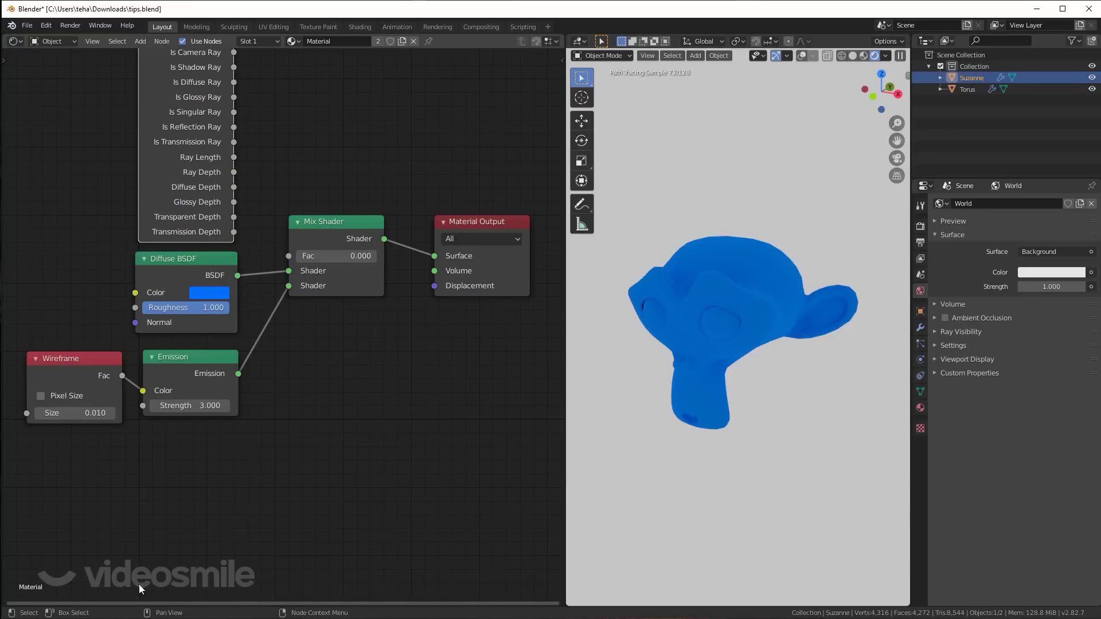
middle_click(335, 451)
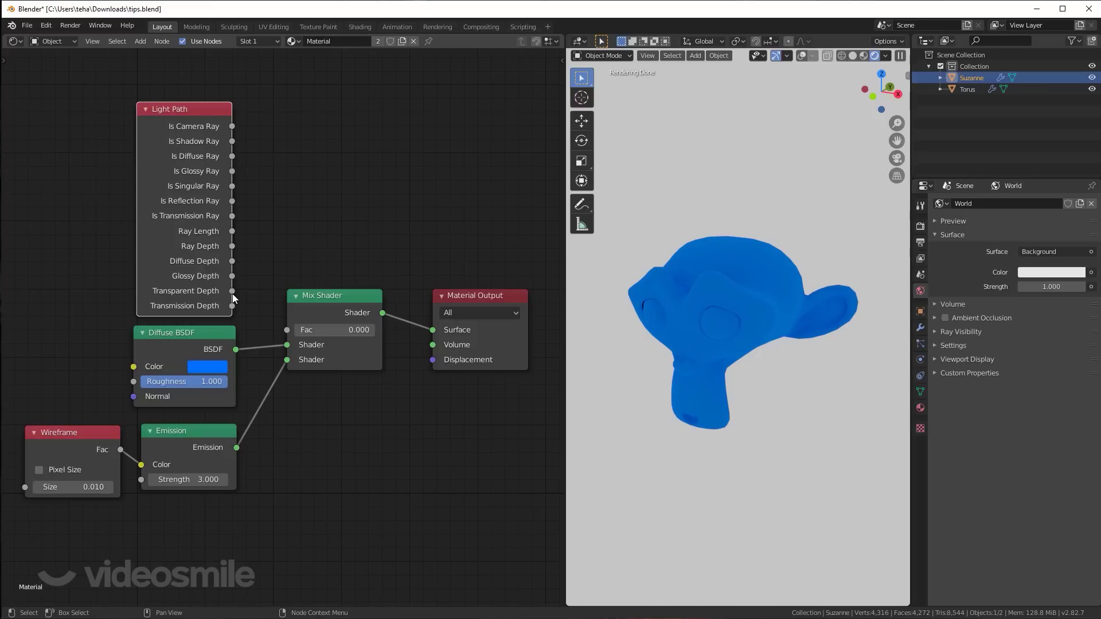
click(234, 293)
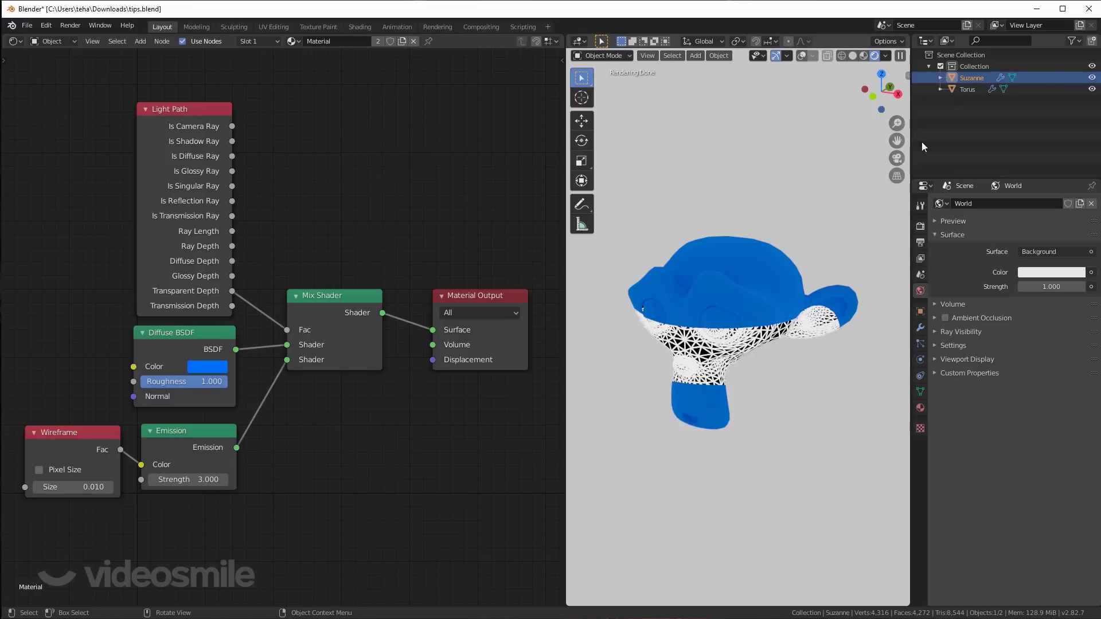
click(965, 90)
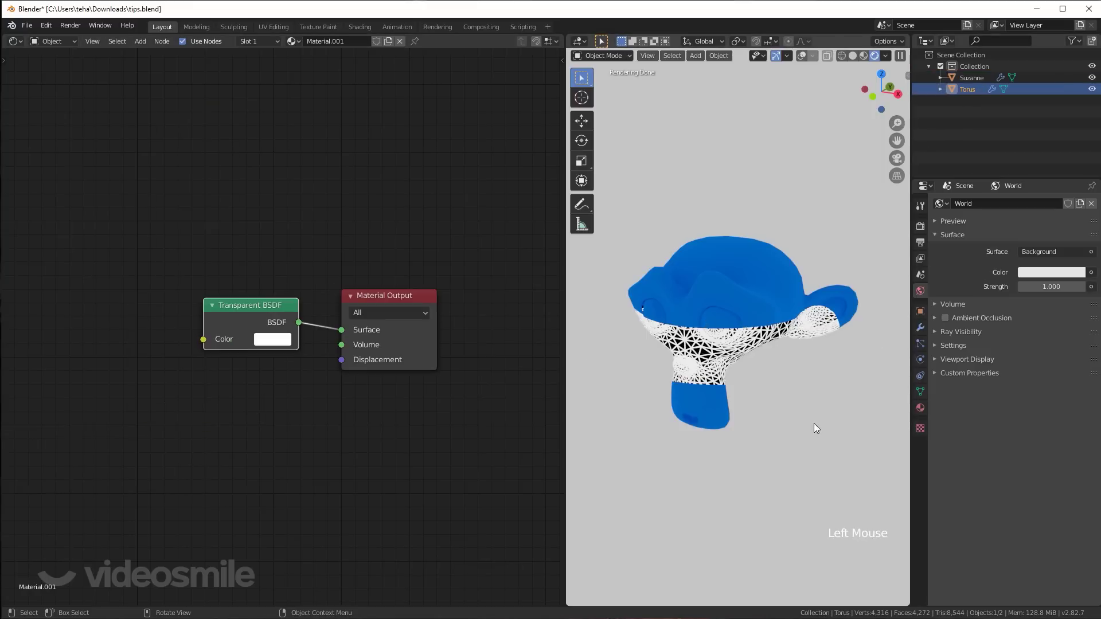
Move the torus over Suzanne's head, then browse the object's available mesh data.
key(g)
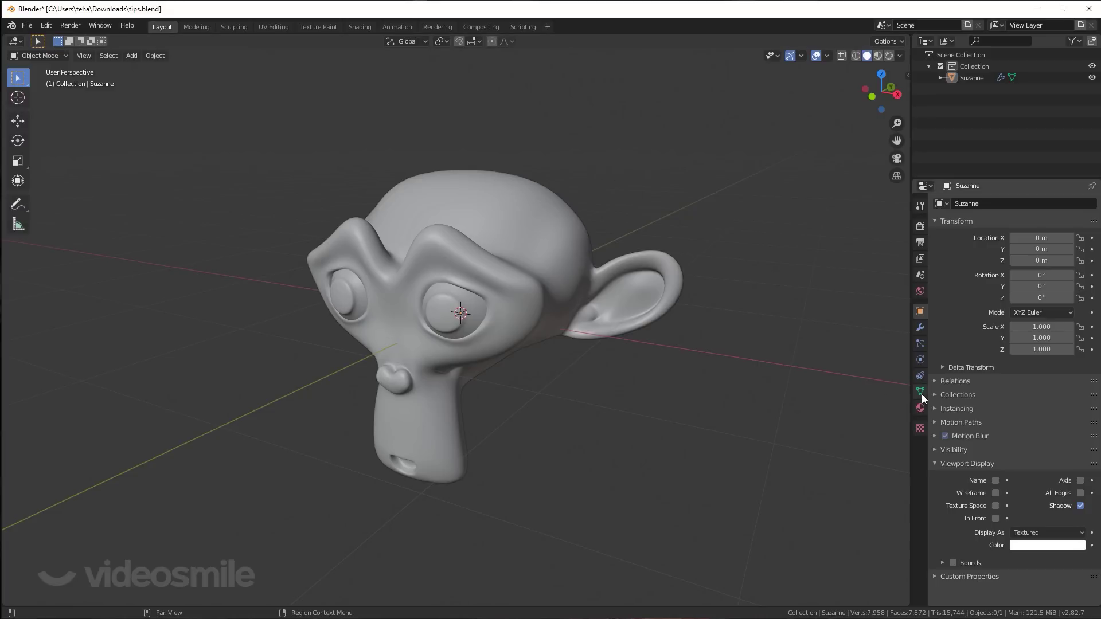
click(920, 392)
click(943, 205)
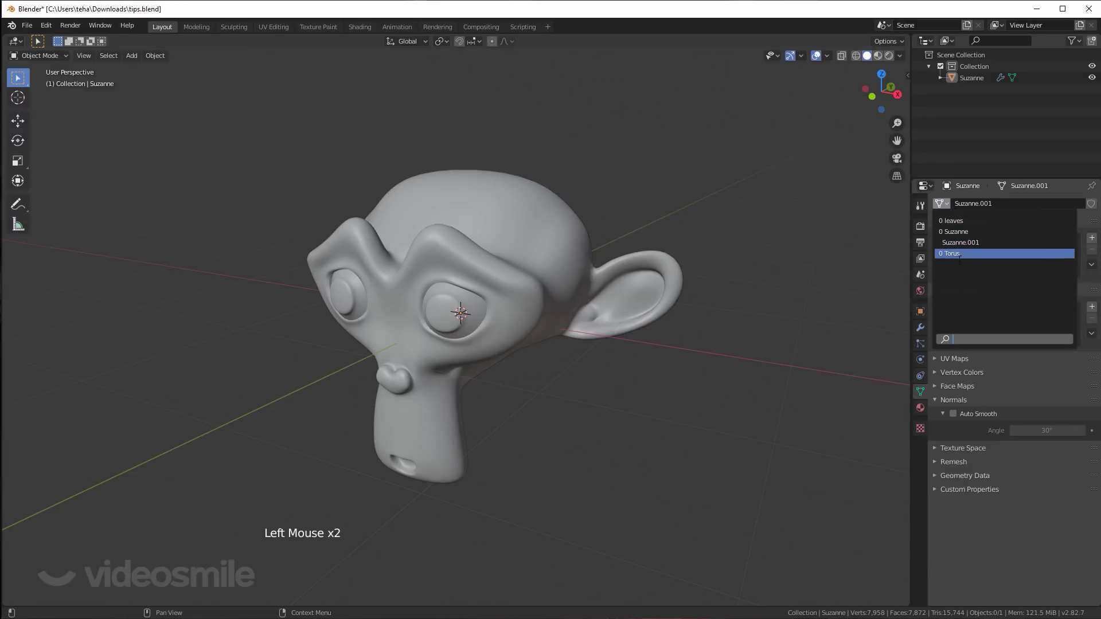
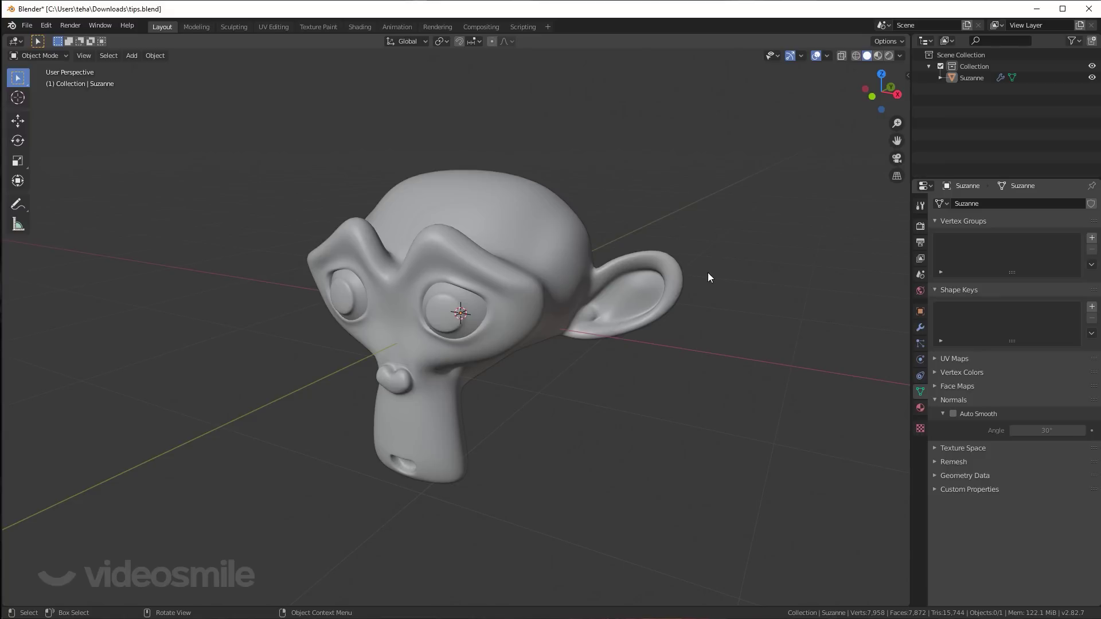
Select the Suzanne object and bring up its material settings.
click(24, 28)
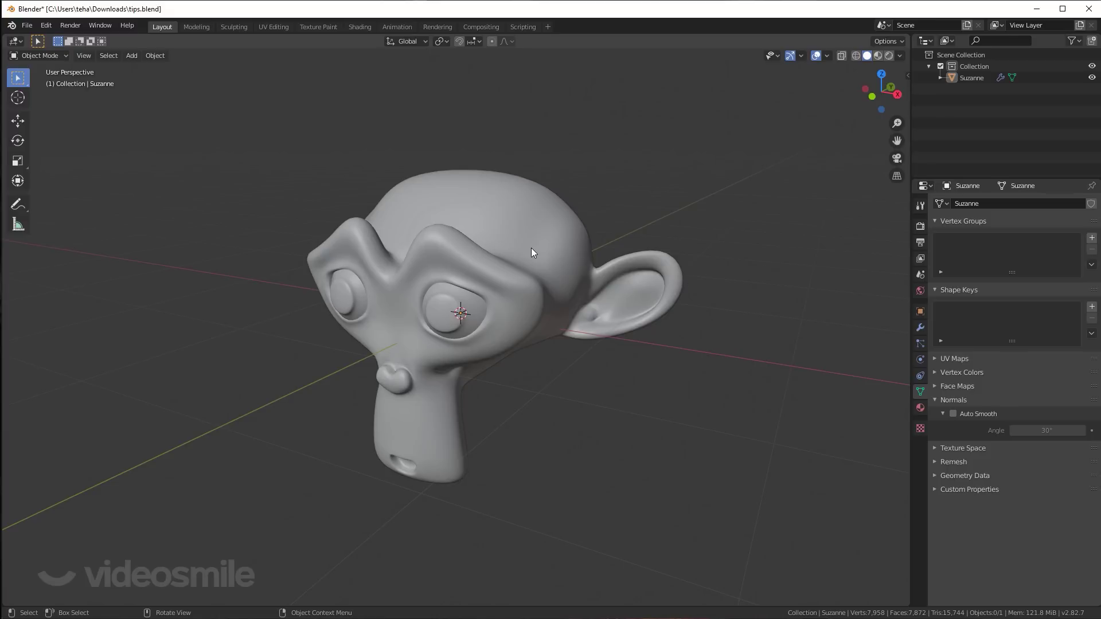
click(534, 251)
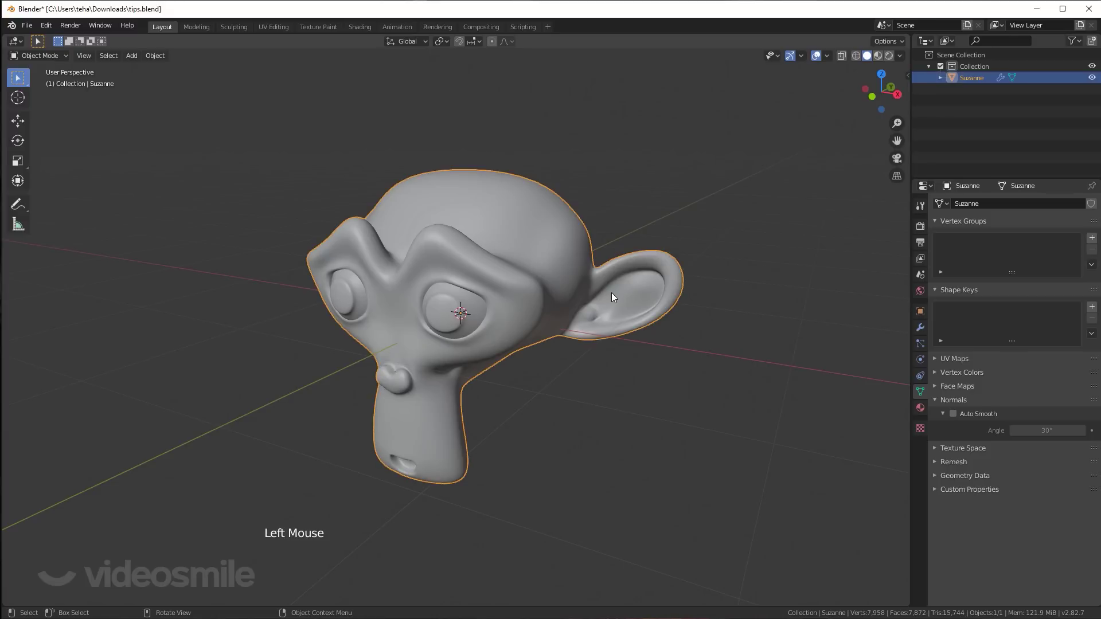
click(922, 410)
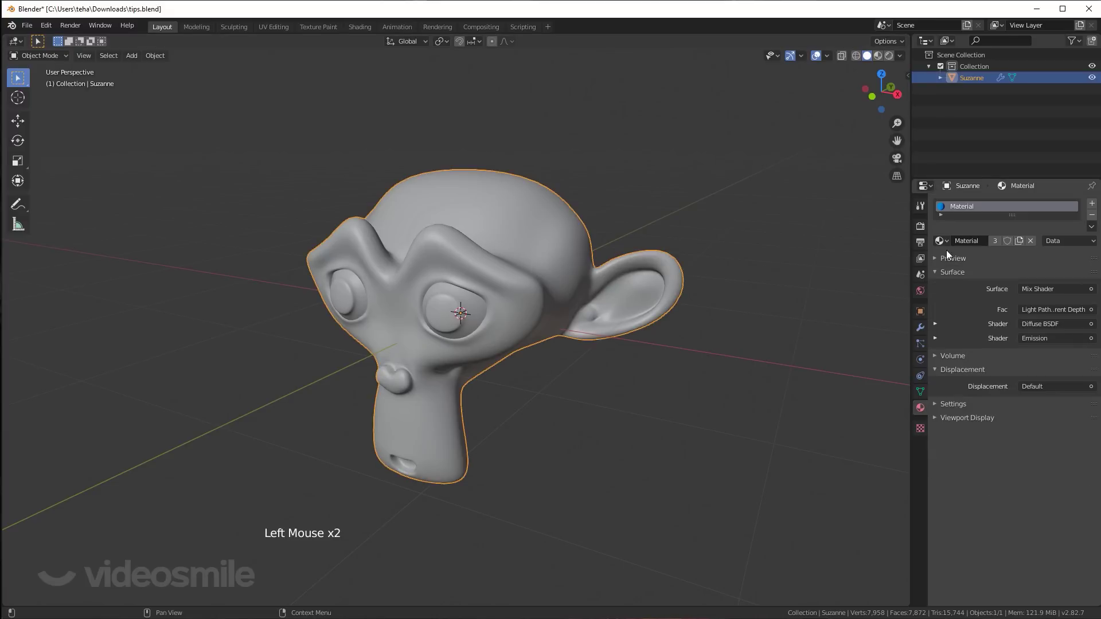